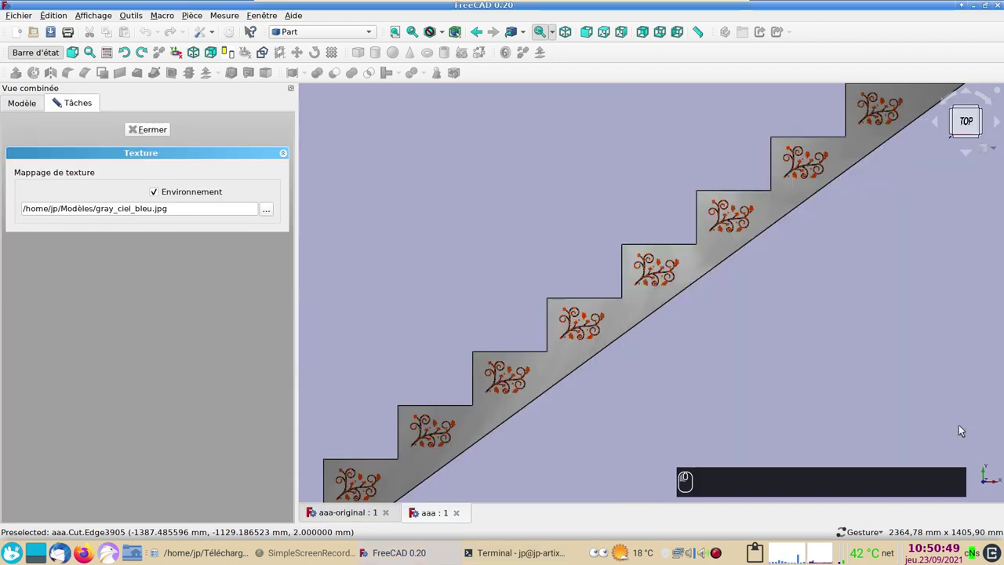
# Close the environment texture mapping panel and navigate around the plain grey staircase.
pyautogui.click(962, 430)
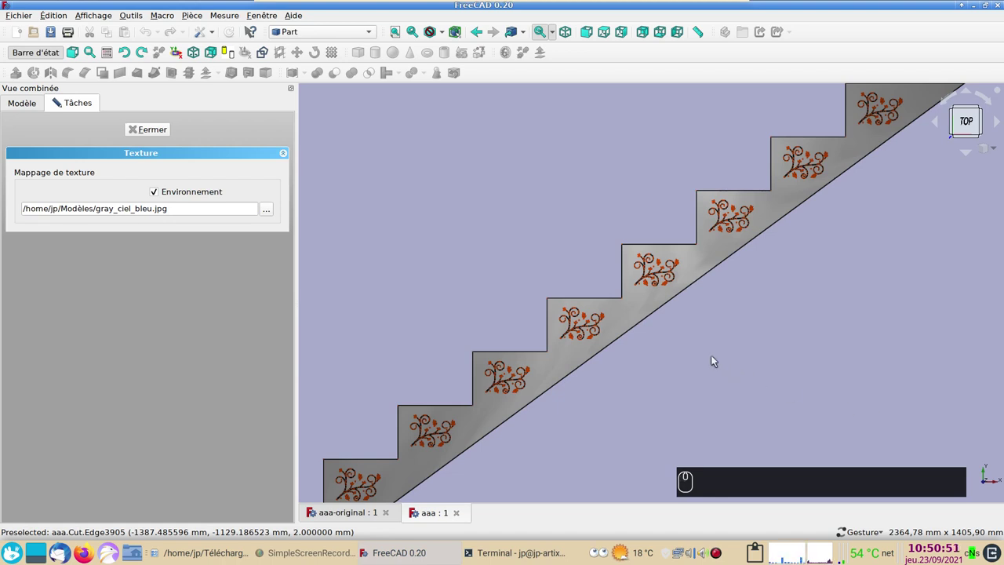
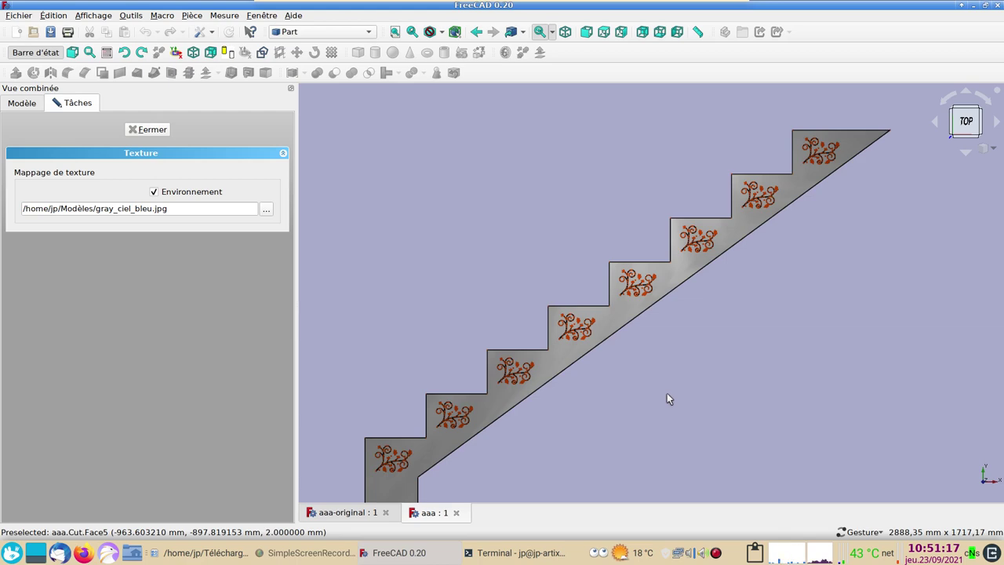
pyautogui.scroll(3)
pyautogui.moveTo(641, 390); pyautogui.dragTo(653, 365)
pyautogui.scroll(3)
pyautogui.rightClick(799, 413)
pyautogui.rightClick(297, 364)
pyautogui.moveTo(296, 387); pyautogui.dragTo(339, 401)
pyautogui.moveTo(339, 401); pyautogui.dragTo(487, 401)
pyautogui.click(868, 380)
# Reposition the staircase in the view and dismiss the view options menu.
pyautogui.scroll(-3)
pyautogui.moveTo(895, 369); pyautogui.dragTo(818, 373)
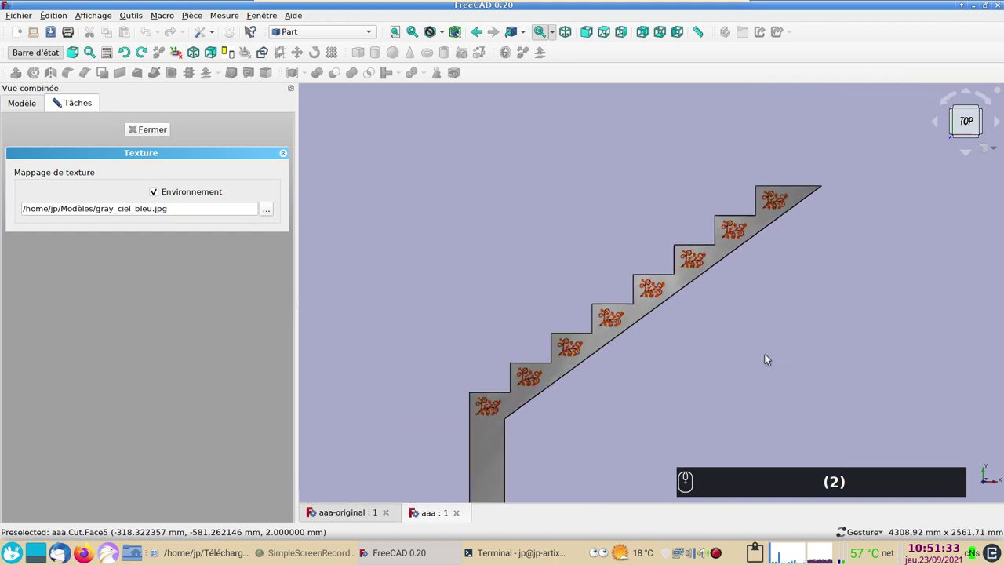
pyautogui.rightClick(717, 355)
pyautogui.scroll(3)
pyautogui.scroll(-3)
pyautogui.moveTo(789, 308); pyautogui.dragTo(751, 347)
pyautogui.rightClick(752, 347)
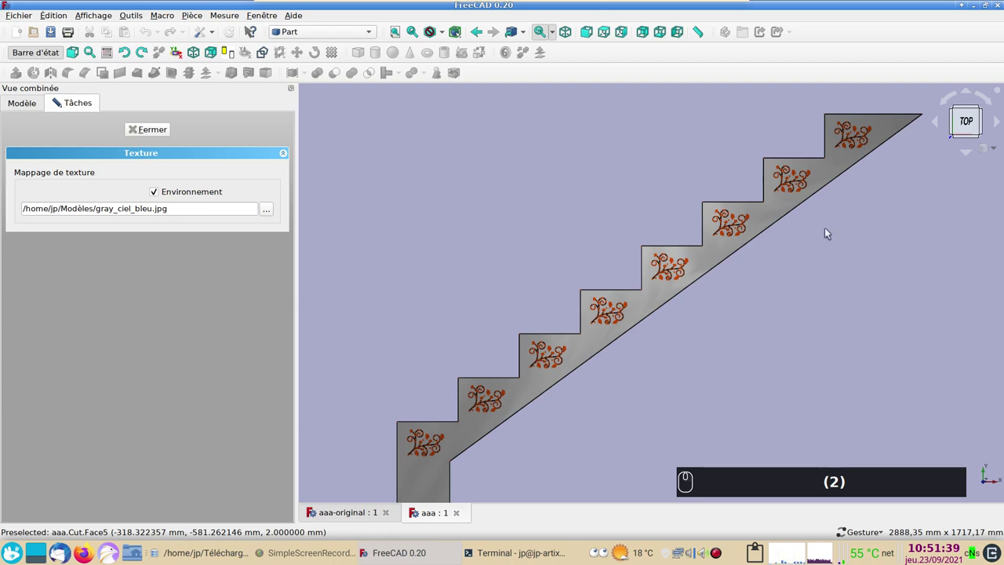
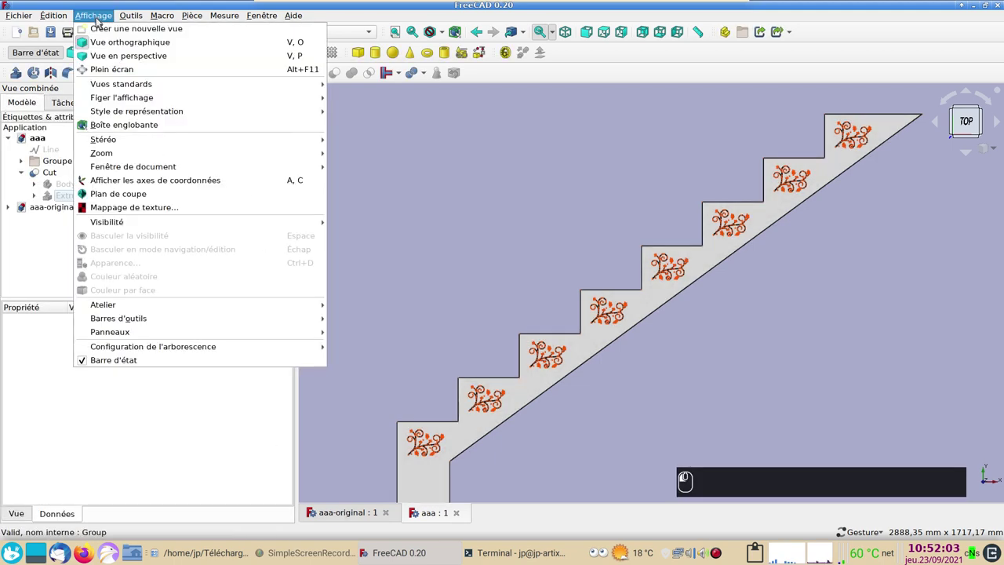
pyautogui.click(533, 176)
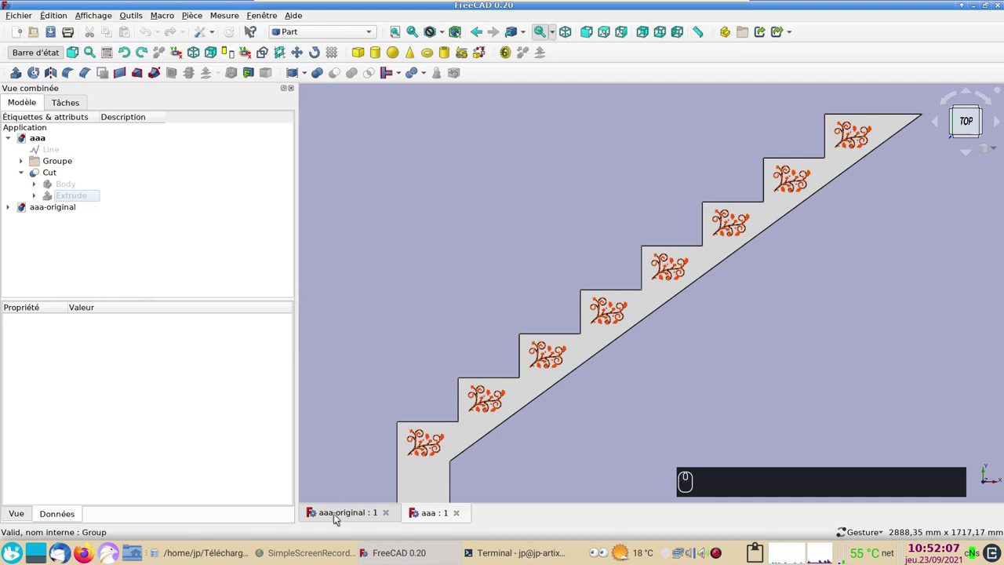
# Switch to aaa-original, expand Body and Pad, and hide the staircase Pad.
pyautogui.click(342, 515)
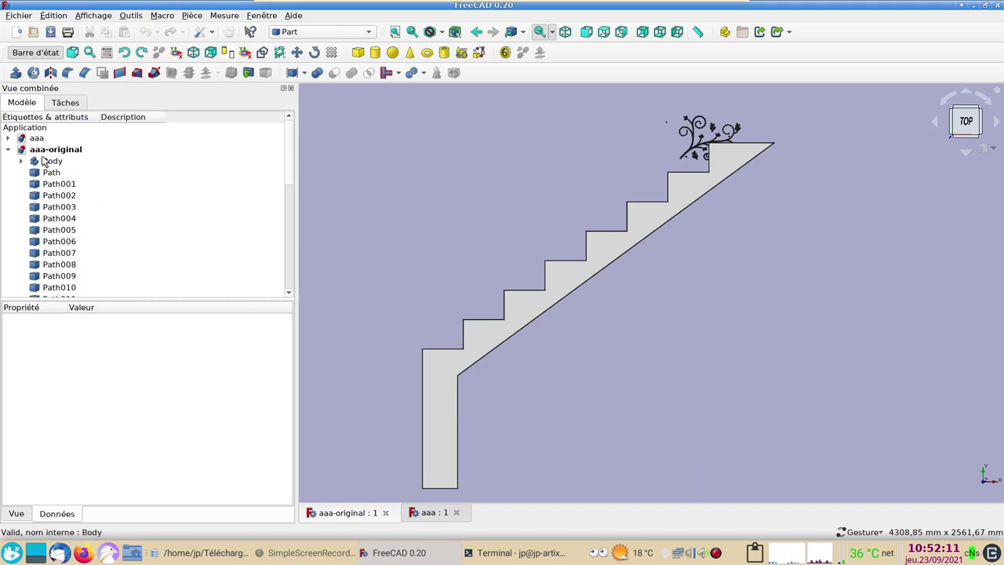
pyautogui.click(24, 164)
pyautogui.click(37, 186)
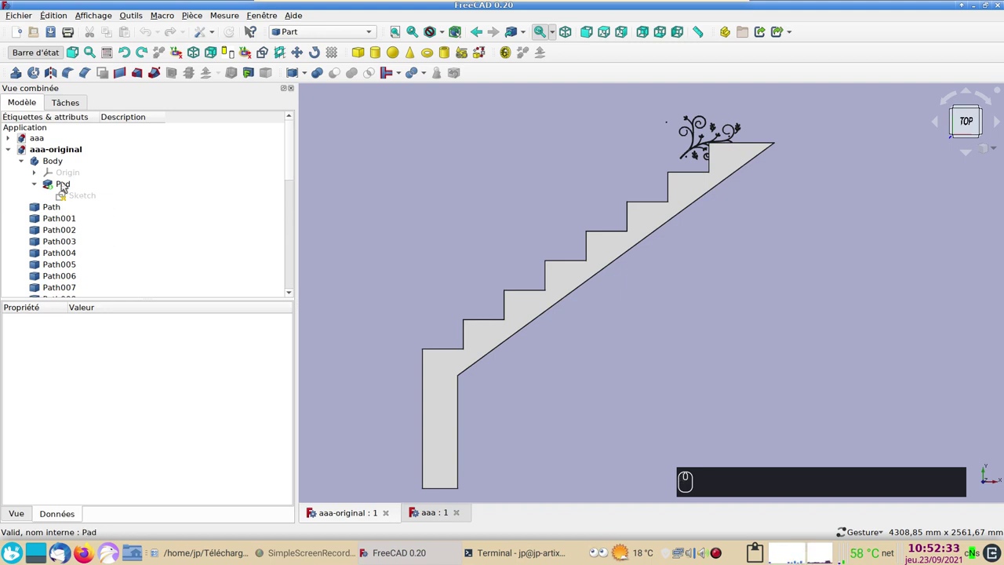
pyautogui.click(64, 185)
pyautogui.press('space')
# Zoom and pan across the floral motif outlines left visible.
pyautogui.scroll(3)
pyautogui.rightClick(801, 253)
pyautogui.scroll(3)
pyautogui.rightClick(762, 277)
pyautogui.moveTo(757, 388); pyautogui.dragTo(731, 372)
pyautogui.moveTo(786, 440); pyautogui.dragTo(718, 415)
pyautogui.press('space')
pyautogui.scroll(3)
pyautogui.scroll(3)
# Inspect the motif closely and delete the stray Path003 and Path004 objects.
pyautogui.rightClick(710, 405)
pyautogui.scroll(3)
pyautogui.moveTo(484, 309); pyautogui.dragTo(487, 201)
pyautogui.press('shift+b')
pyautogui.moveTo(509, 138); pyautogui.dragTo(516, 242)
pyautogui.press('Delete')
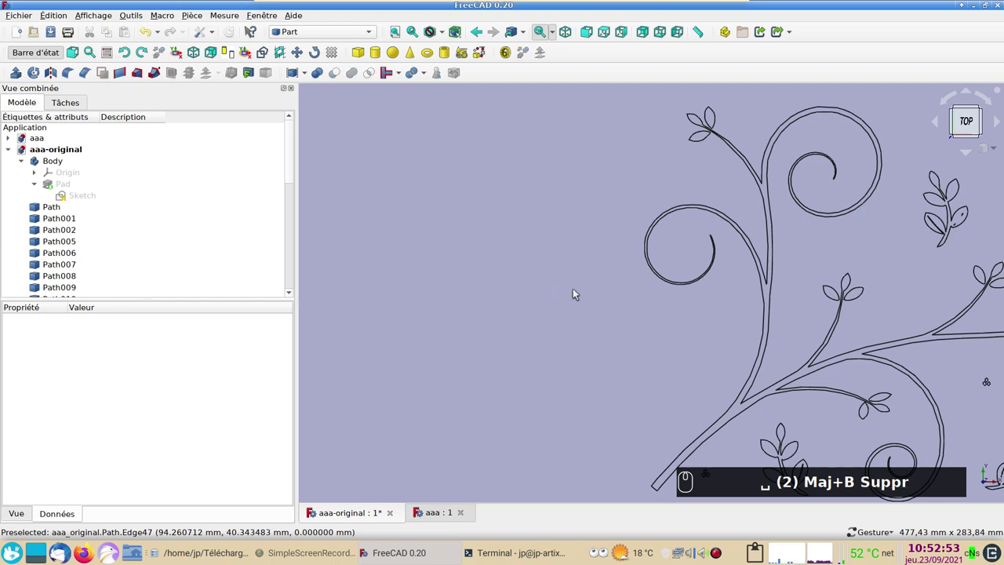
# Zoom toward the motif's small leaf sprigs and select one leaf outline.
pyautogui.click(585, 297)
pyautogui.middleClick(547, 308)
pyautogui.scroll(3)
pyautogui.middleClick(547, 320)
pyautogui.moveTo(475, 237); pyautogui.dragTo(480, 293)
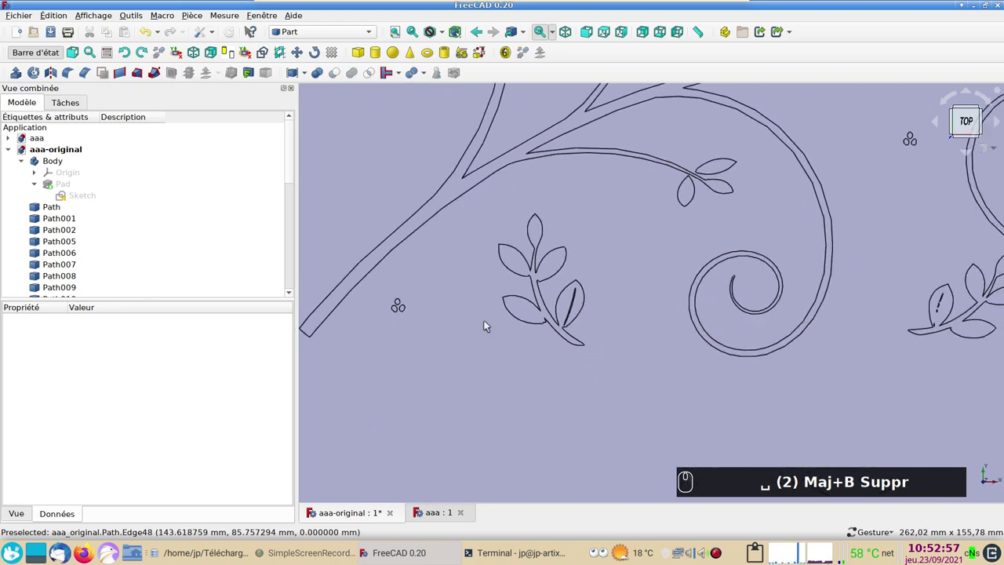
pyautogui.scroll(3)
pyautogui.scroll(3)
pyautogui.click(534, 325)
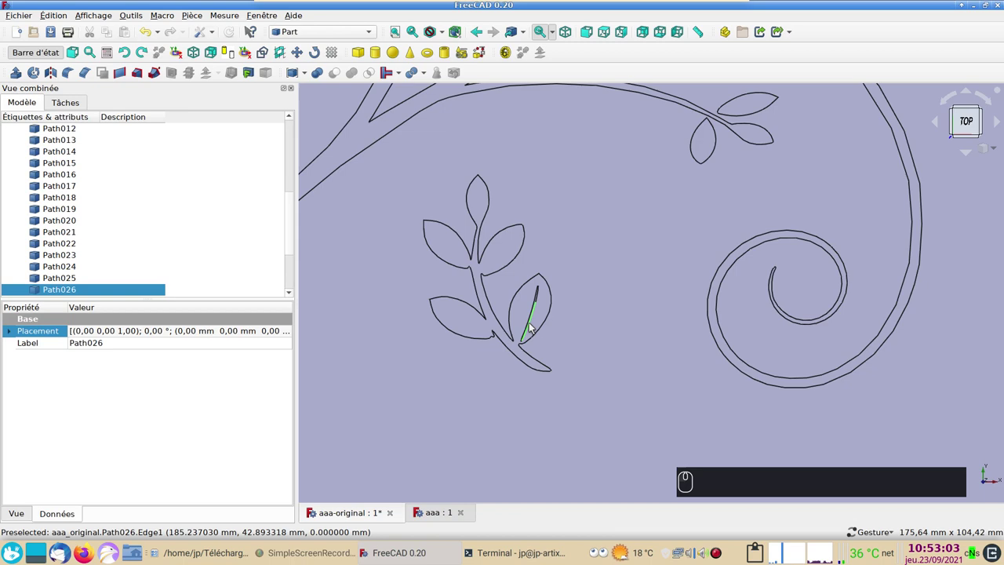
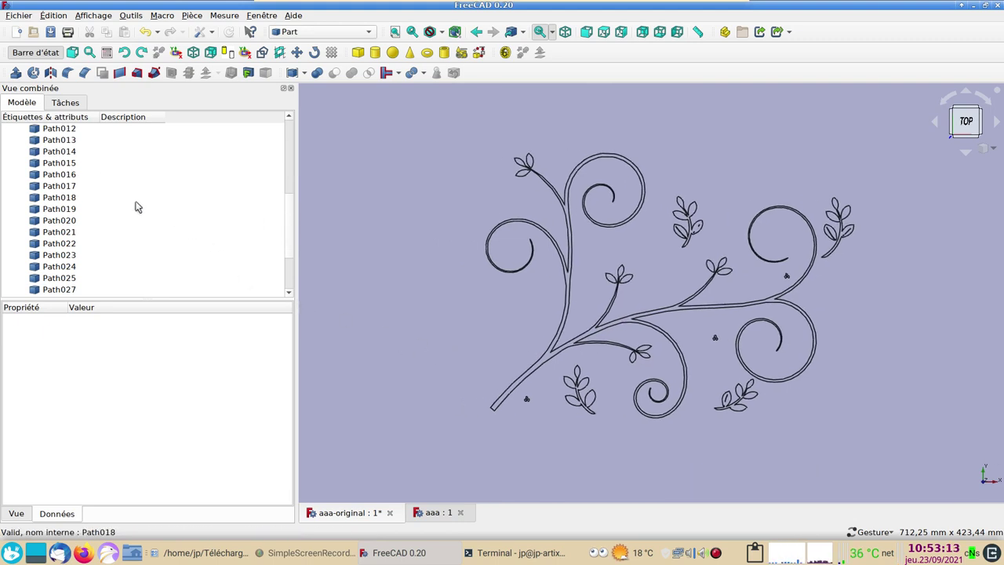
pyautogui.scroll(3)
# Show the staircase Pad again, select Path through Path033, and switch to the Draft workbench.
pyautogui.click(77, 134)
pyautogui.press('space')
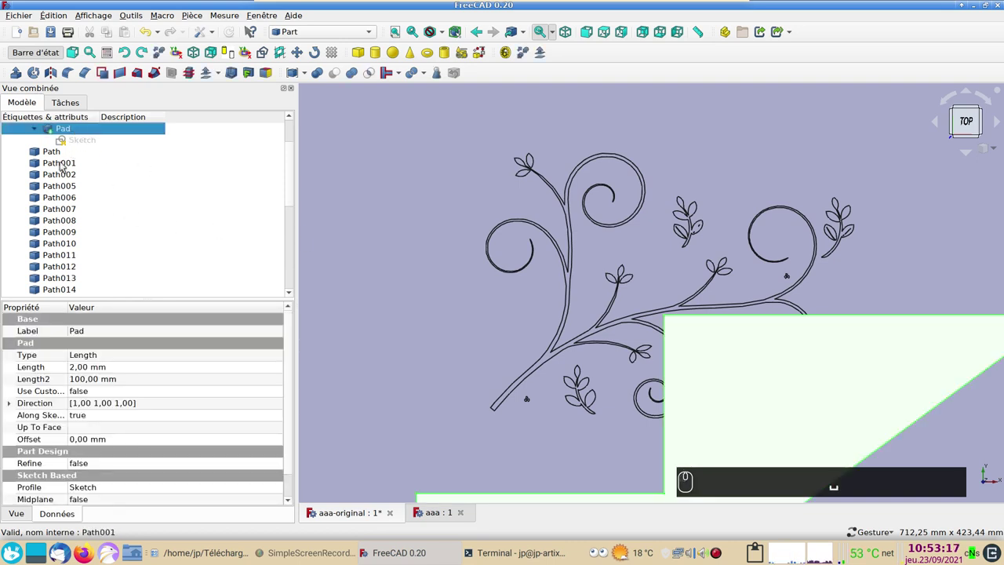
pyautogui.click(61, 157)
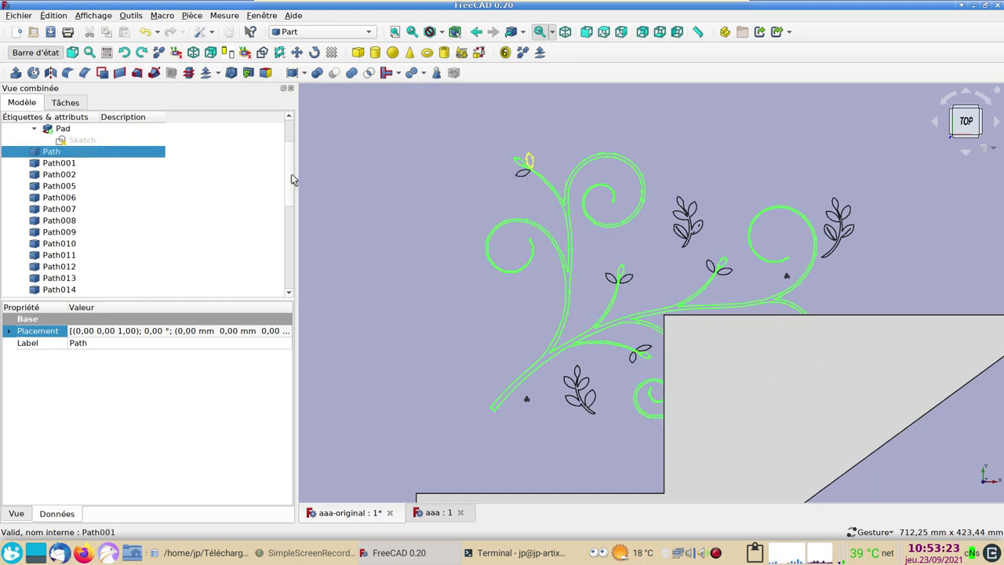
pyautogui.moveTo(298, 178); pyautogui.dragTo(88, 293)
pyautogui.middleClick(455, 285)
pyautogui.moveTo(459, 286); pyautogui.dragTo(353, 71)
pyautogui.click(375, 34)
pyautogui.click(346, 22)
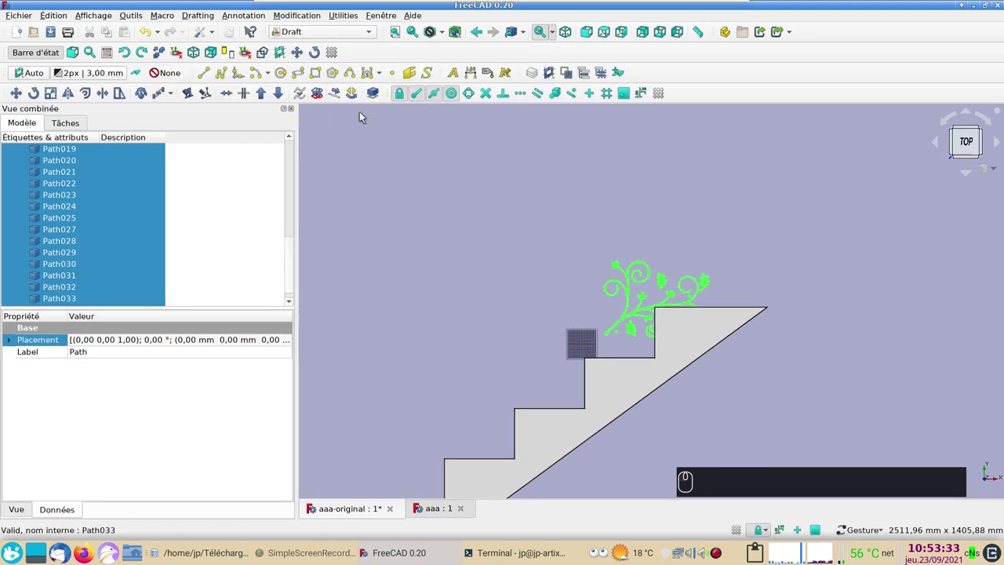
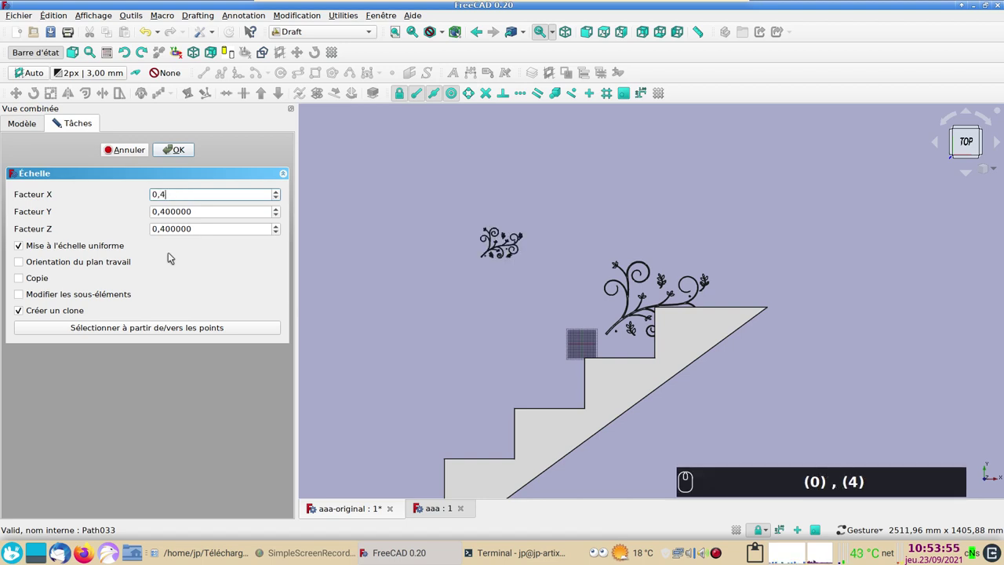
# Confirm the Draft Scale clone of the motif at uniform factor 0.4.
pyautogui.click(185, 150)
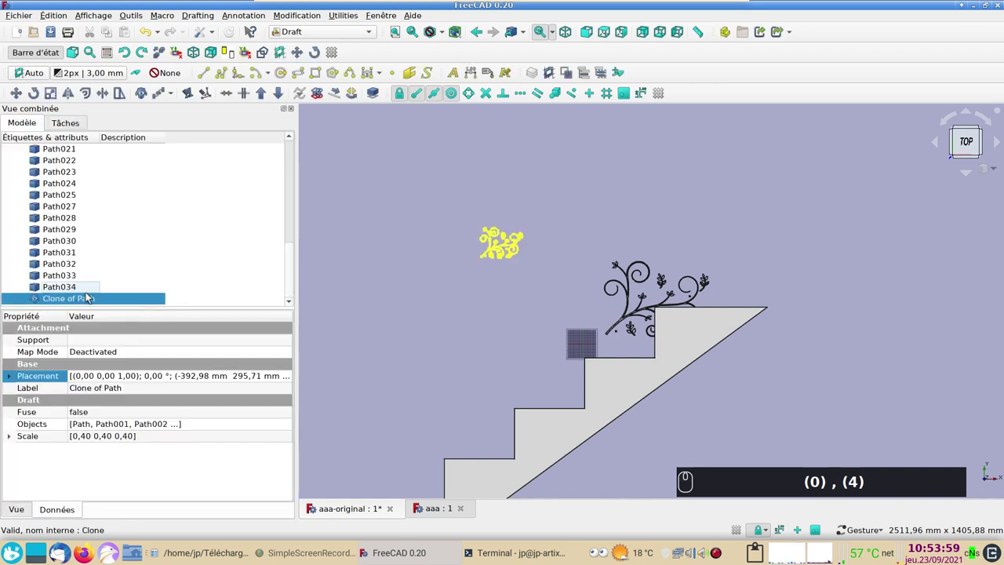
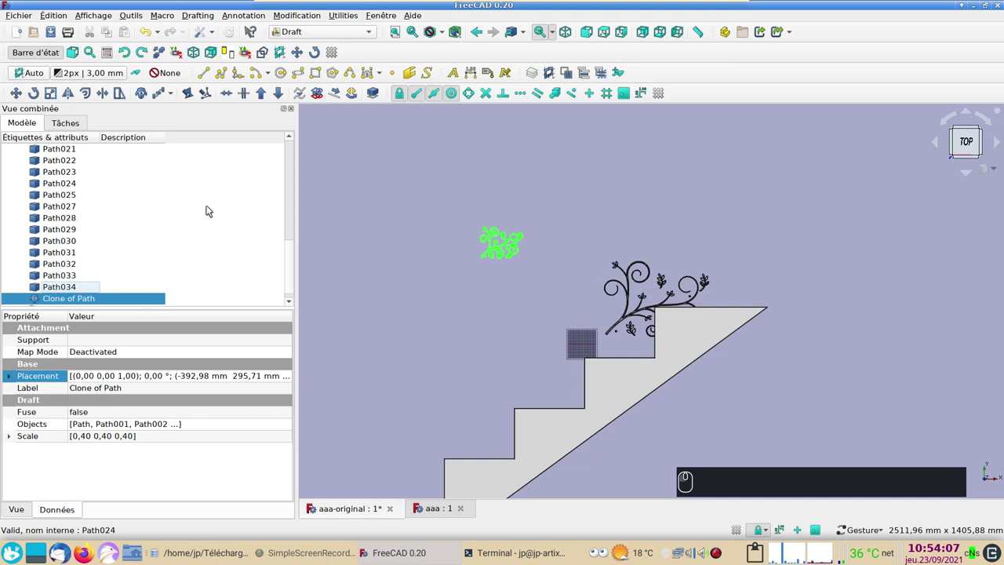
# Move the full-size motif paths into a Groupe and hide the group.
pyautogui.click(72, 289)
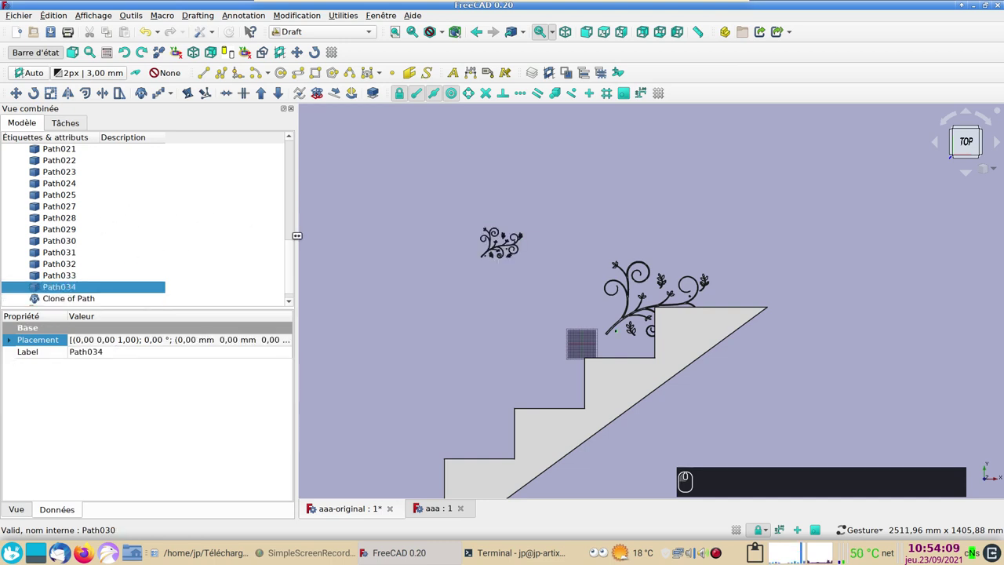
pyautogui.moveTo(297, 257); pyautogui.dragTo(299, 162)
pyautogui.click(69, 230)
pyautogui.moveTo(295, 183); pyautogui.dragTo(80, 299)
pyautogui.click(29, 244)
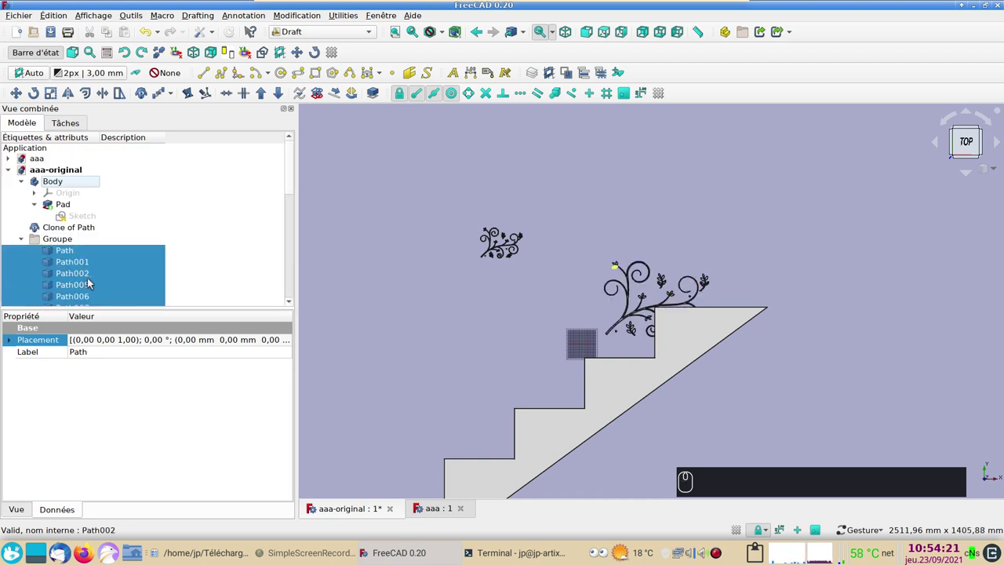
pyautogui.press('space')
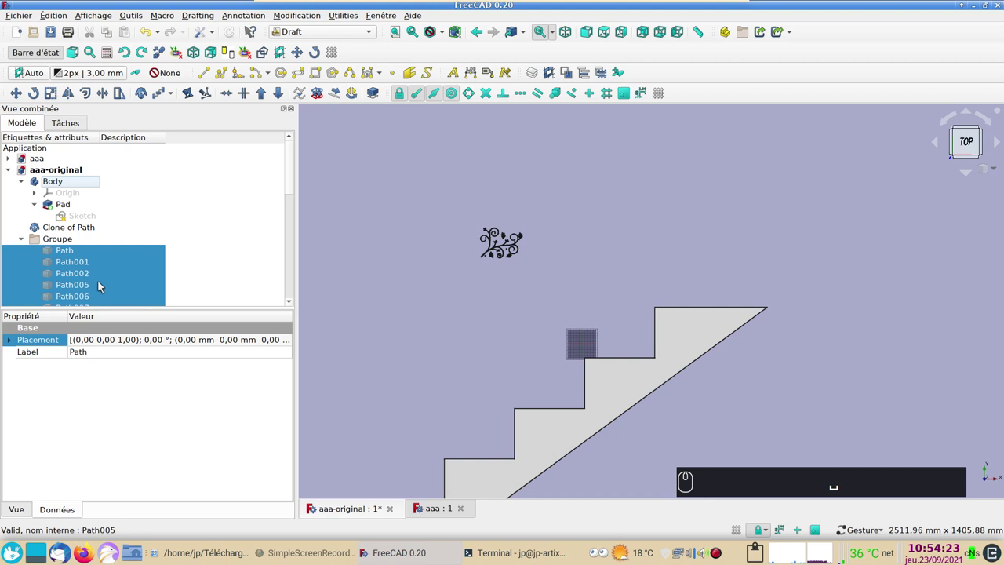
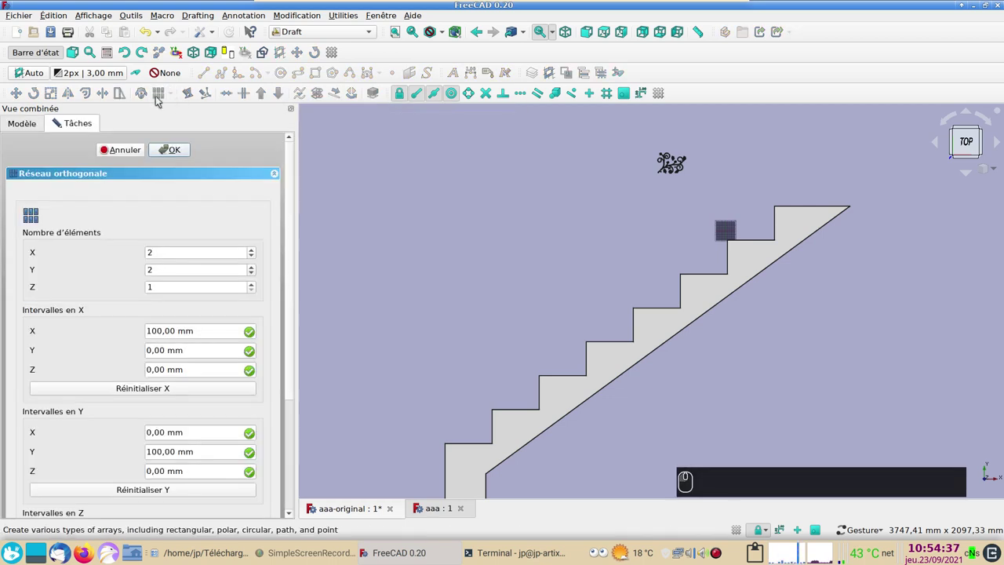
# Cancel the orthogonal array setup and list the array types including Réseau selon une courbe.
pyautogui.click(129, 153)
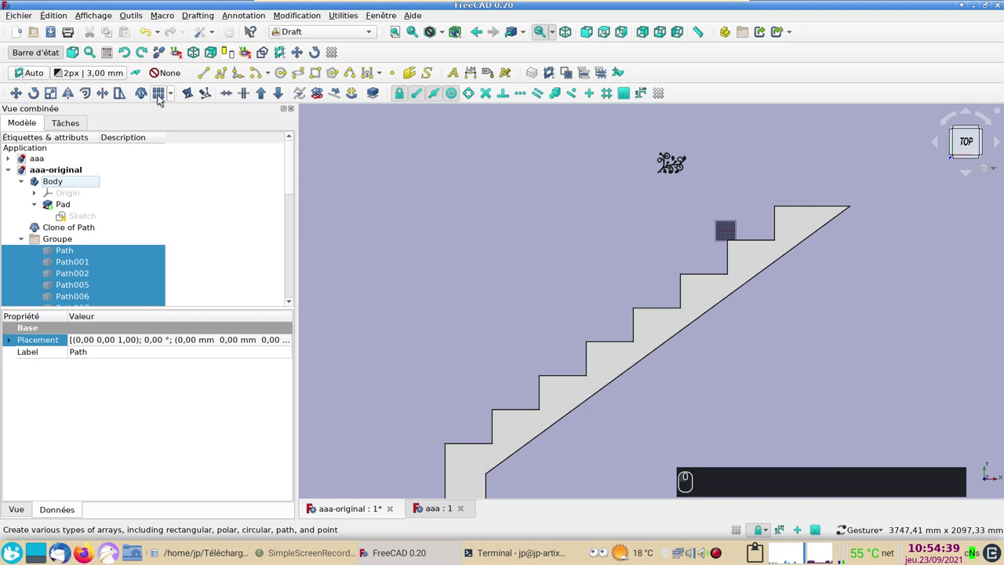
pyautogui.click(175, 96)
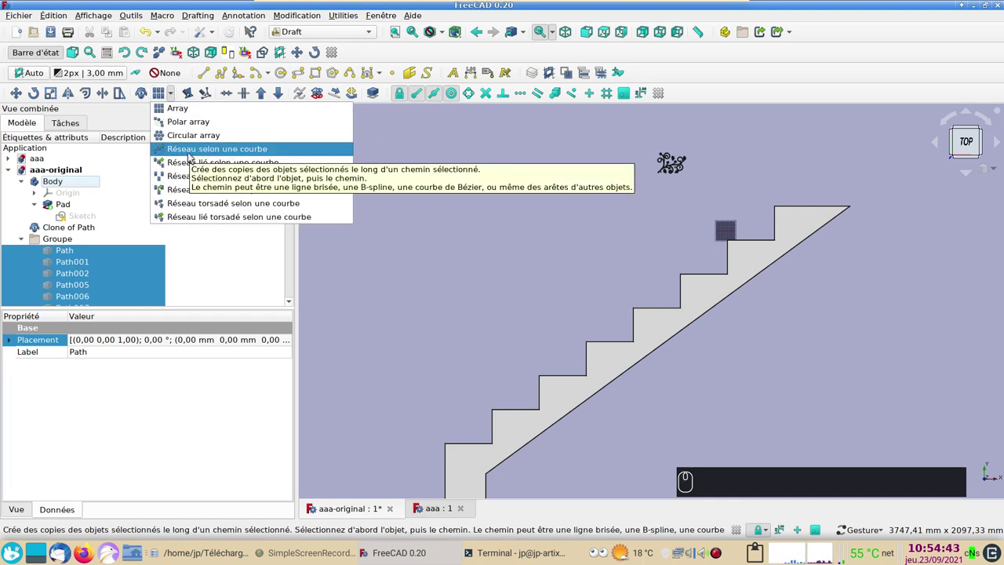
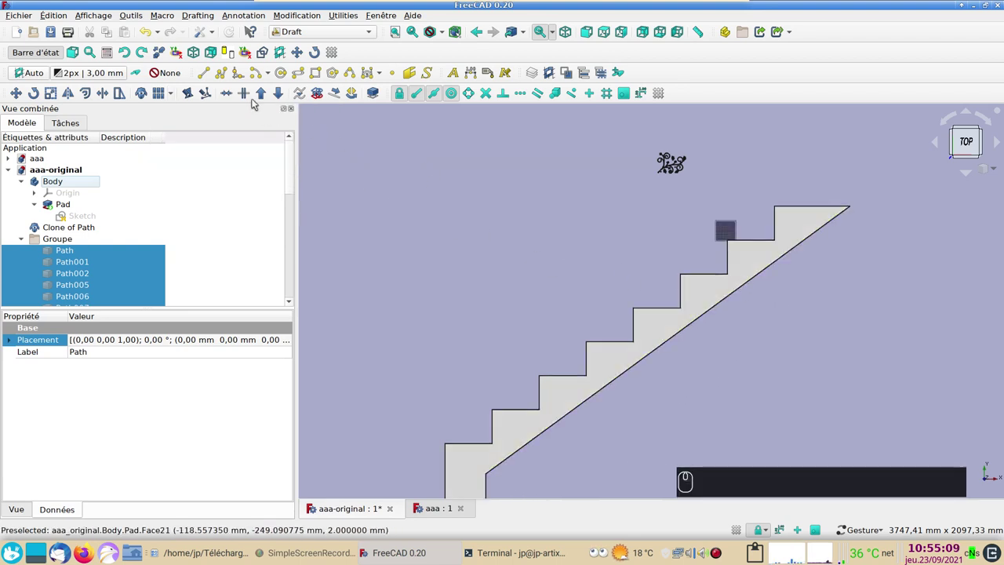
# Draw a Line across the step corners, then select Clone of Path together with the Line.
pyautogui.click(205, 74)
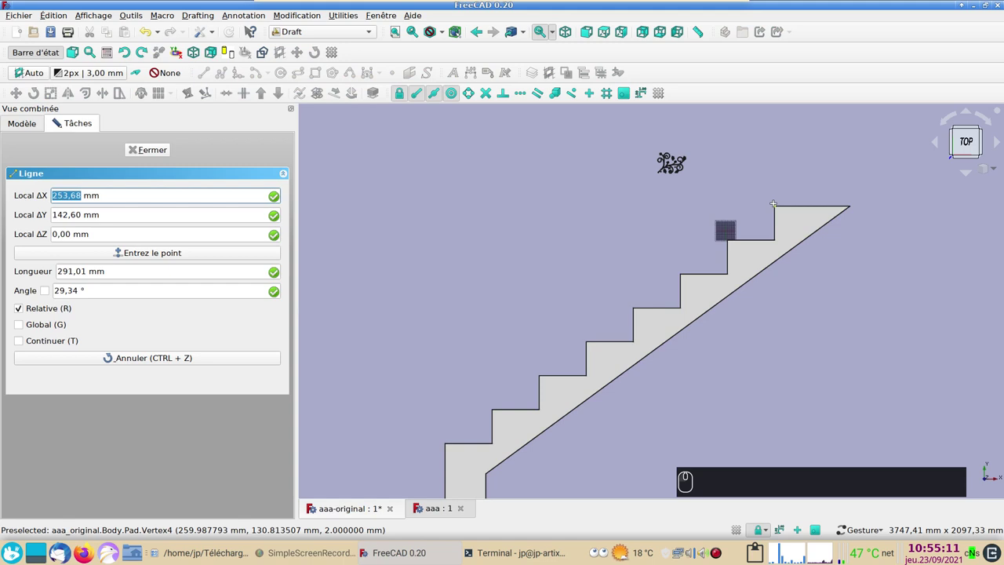
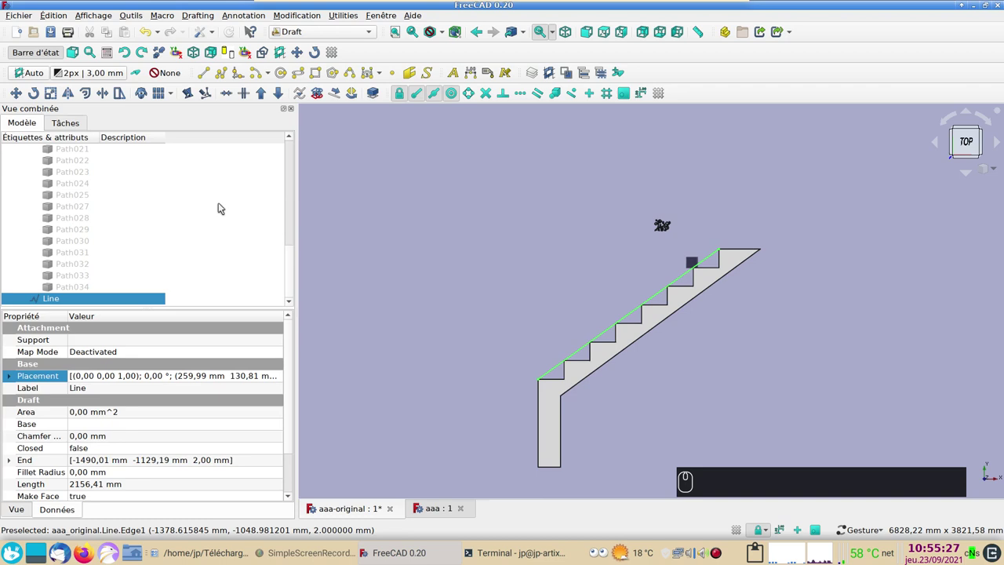
pyautogui.moveTo(293, 257); pyautogui.dragTo(179, 200)
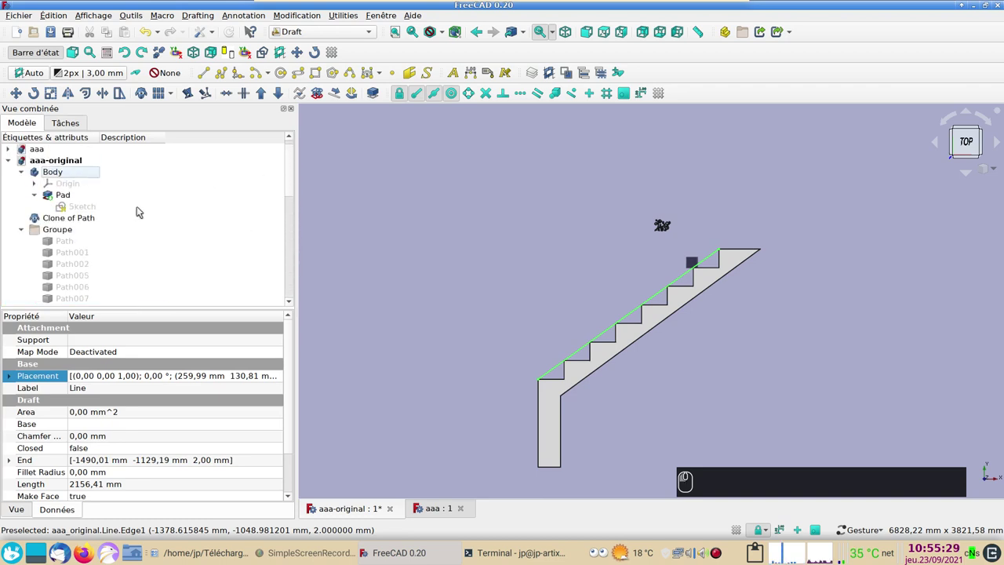
pyautogui.click(25, 231)
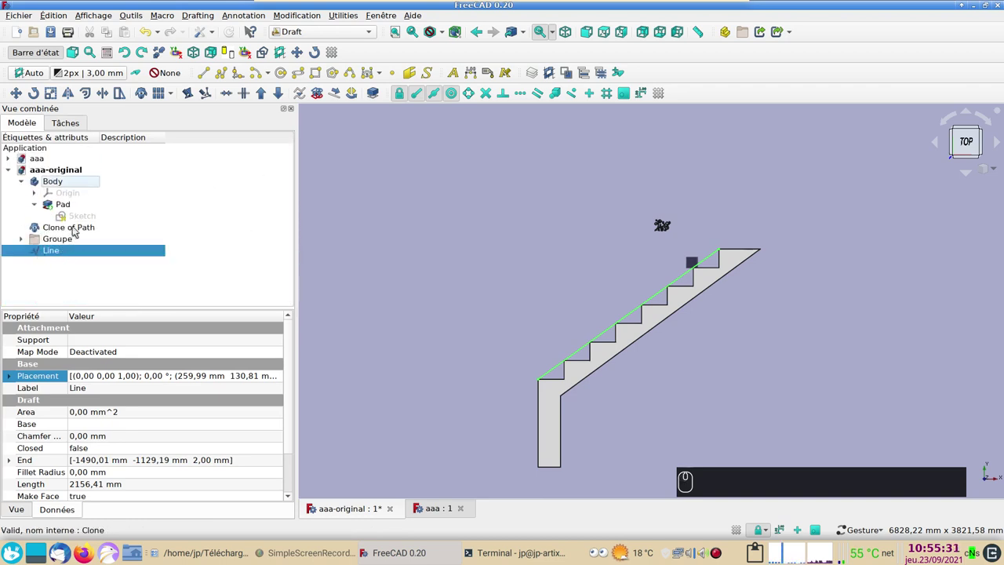
pyautogui.click(77, 229)
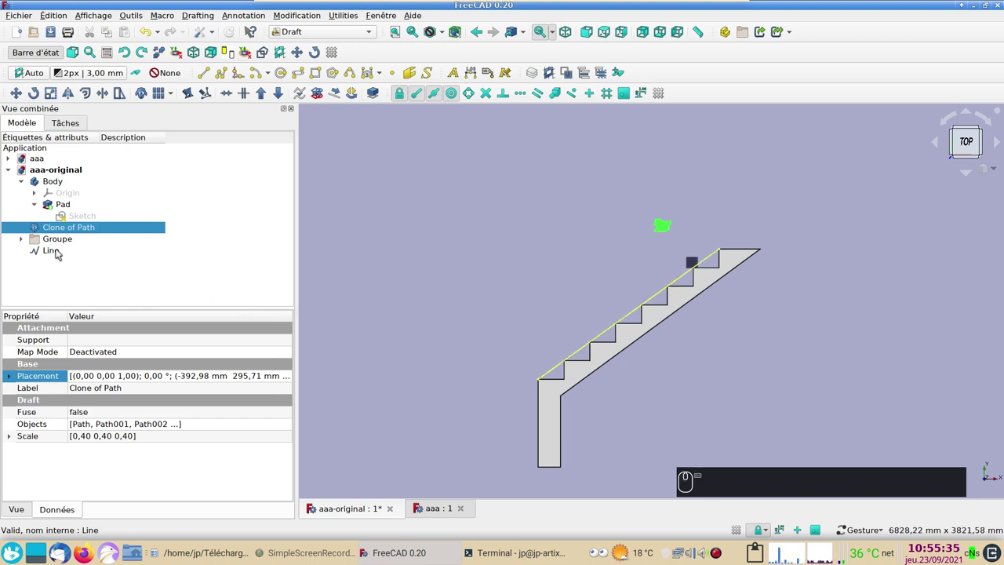
pyautogui.click(59, 253)
# Create a Réseau selon une courbe of the clone along the Line with Count 8.
pyautogui.click(178, 96)
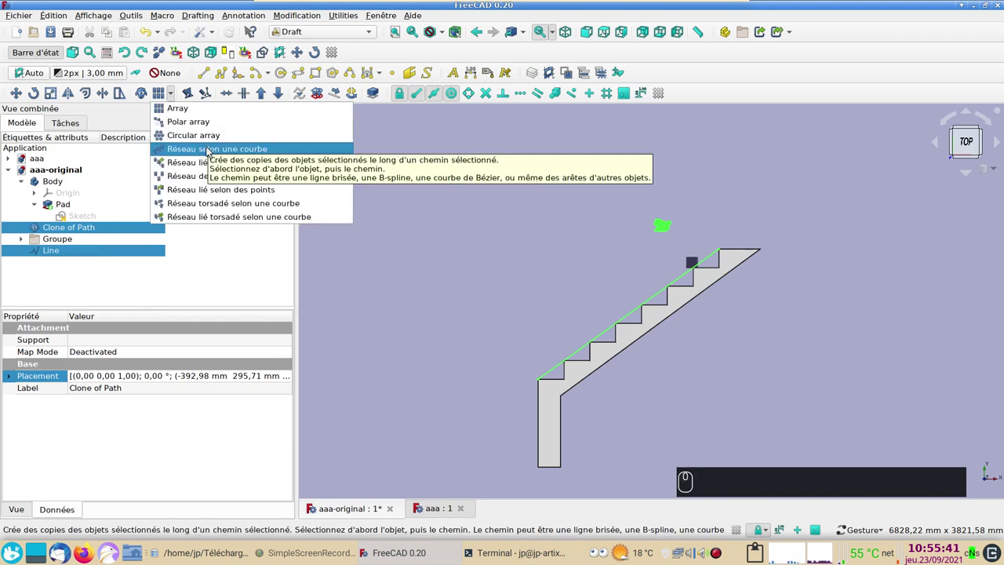
pyautogui.click(209, 151)
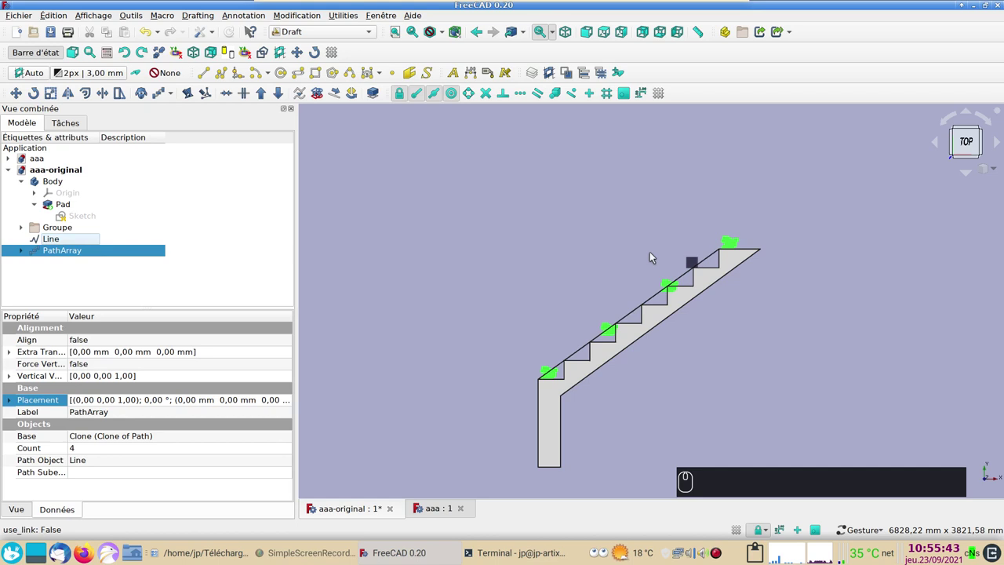
pyautogui.click(104, 448)
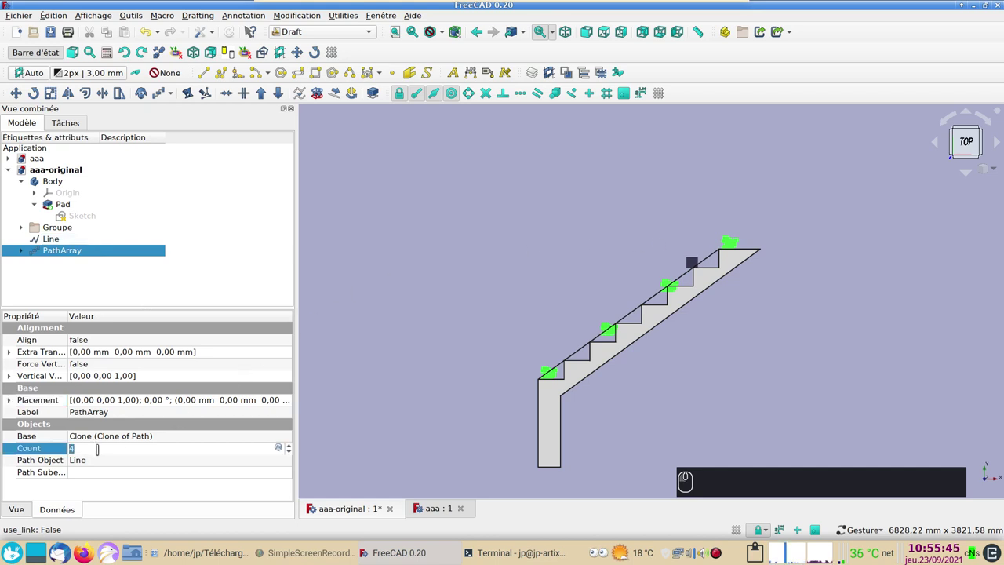
pyautogui.press('8')
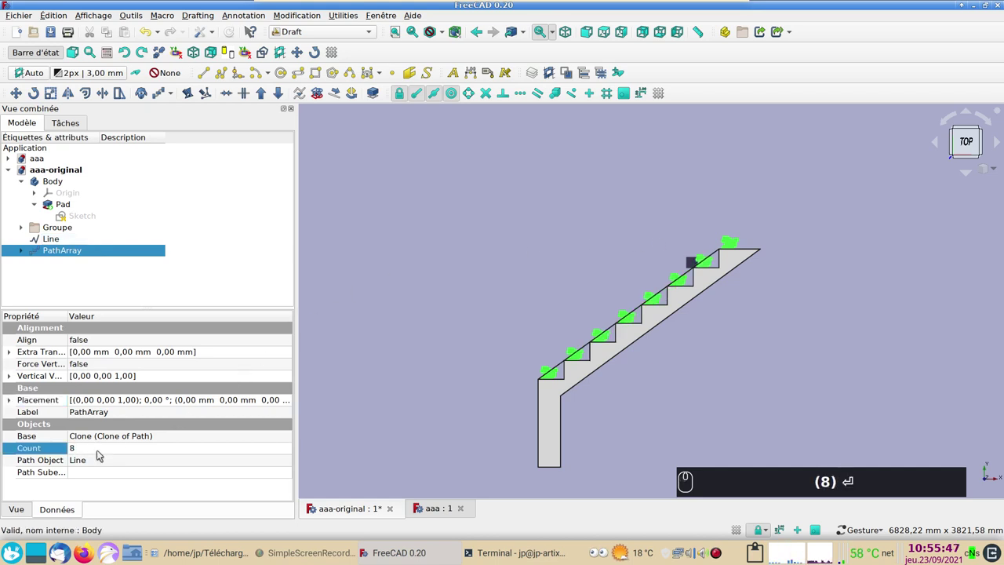
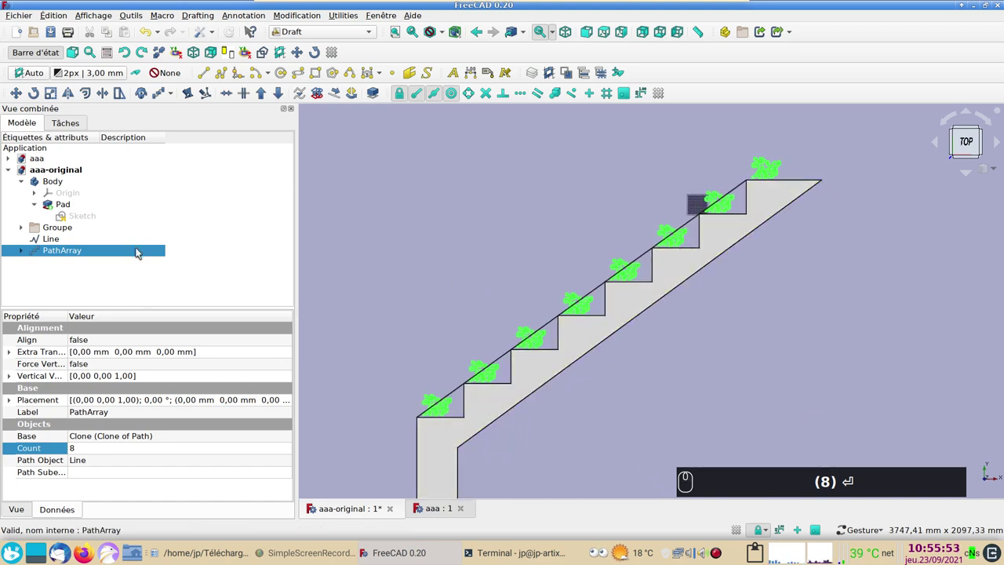
# Transform the PathArray down 144 mm so each motif sits on its step.
pyautogui.moveTo(230, 7); pyautogui.dragTo(606, 196)
pyautogui.rightClick(814, 287)
pyautogui.moveTo(695, 155); pyautogui.dragTo(703, 182)
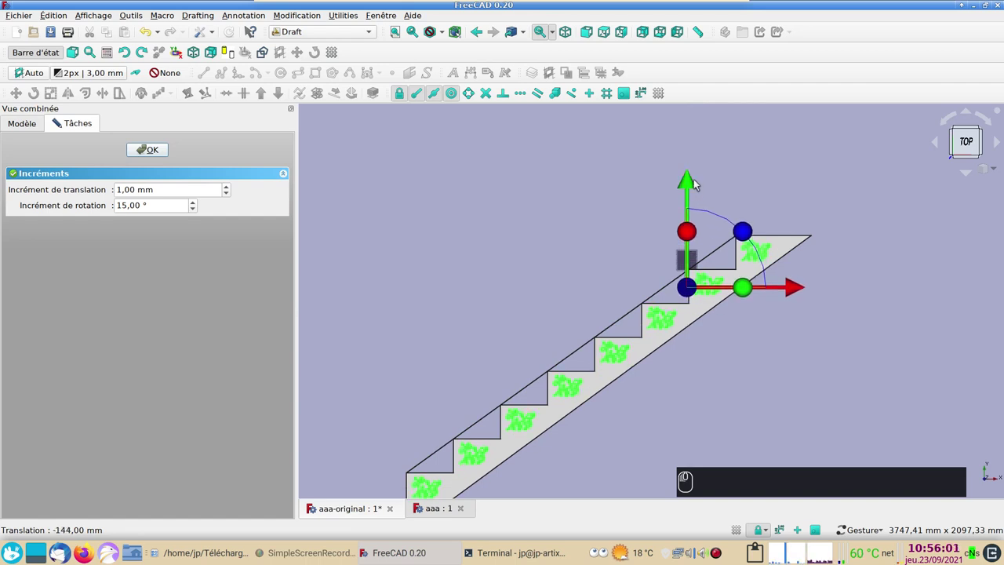
pyautogui.click(163, 152)
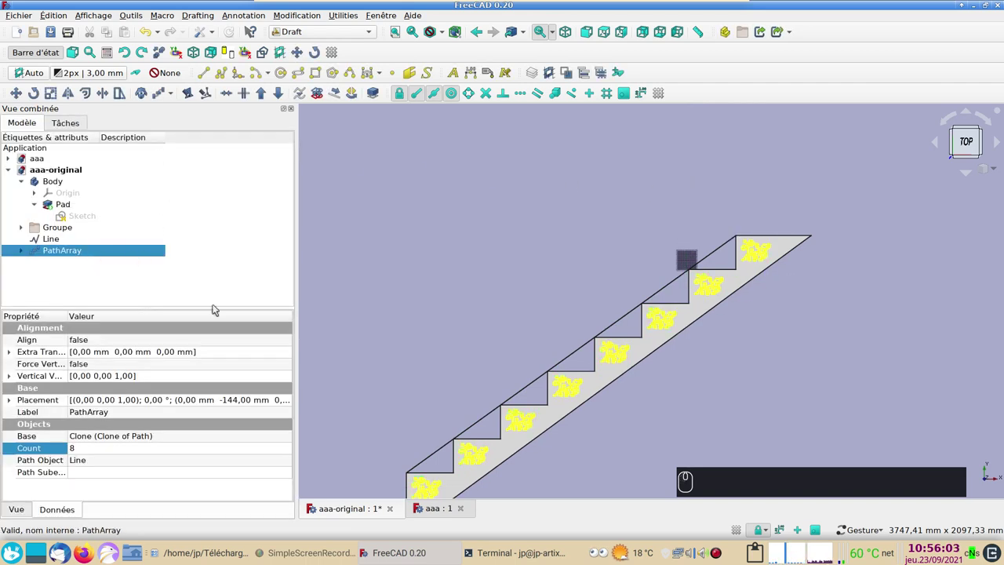
pyautogui.click(293, 404)
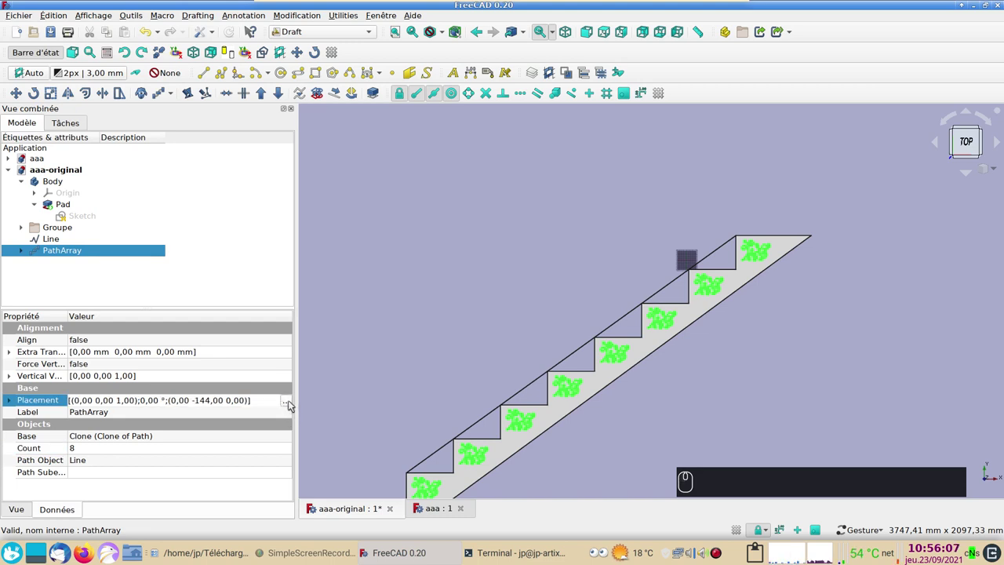
# Set the PathArray placement Translation Y to -150 mm.
pyautogui.click(294, 404)
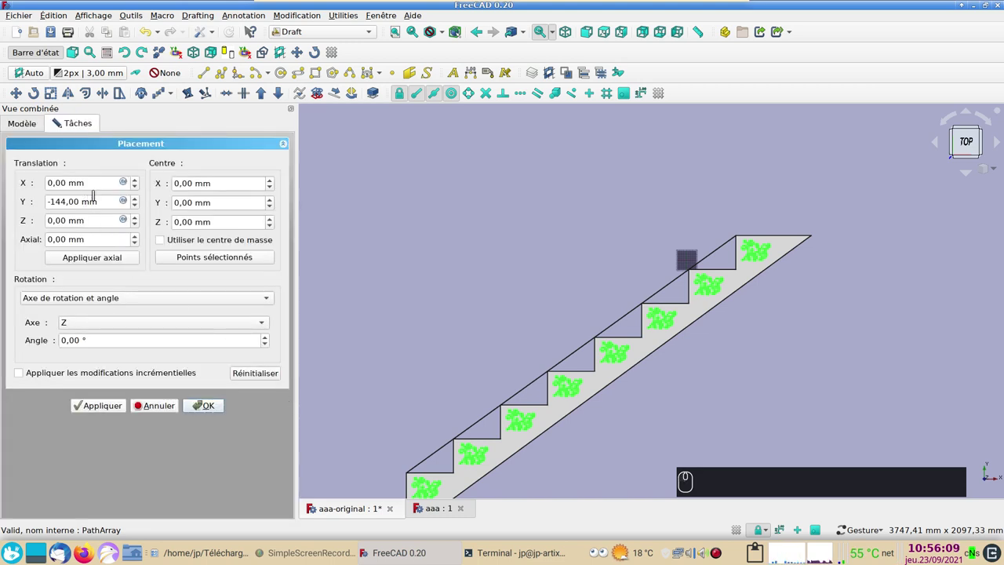
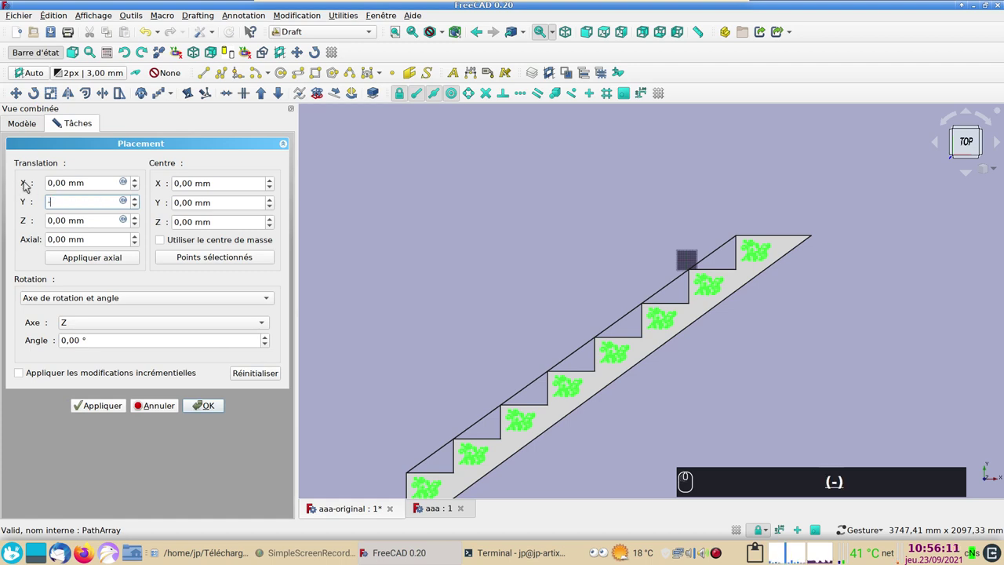
pyautogui.press('1')
pyautogui.press('5')
pyautogui.write('(-) (1) (5) (0)')
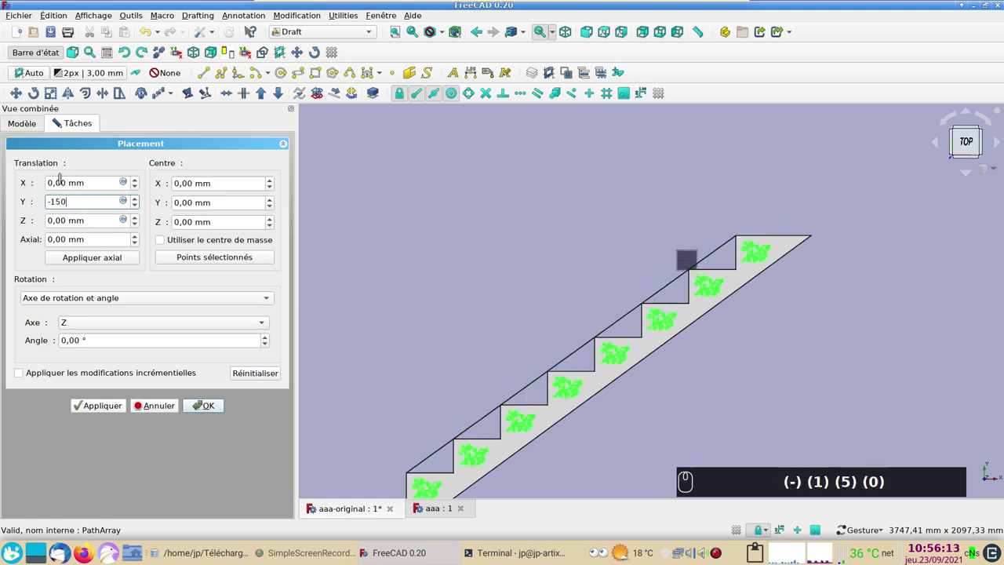
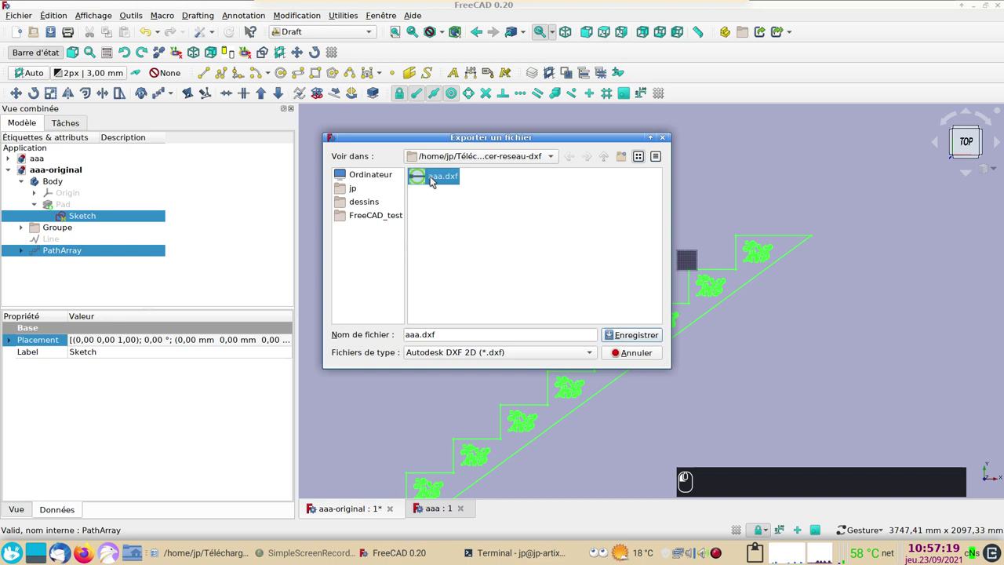
# Save the export as aaa.dxf, overwriting the existing file, then select the motif PathArray in the tree.
pyautogui.click(643, 335)
pyautogui.click(567, 267)
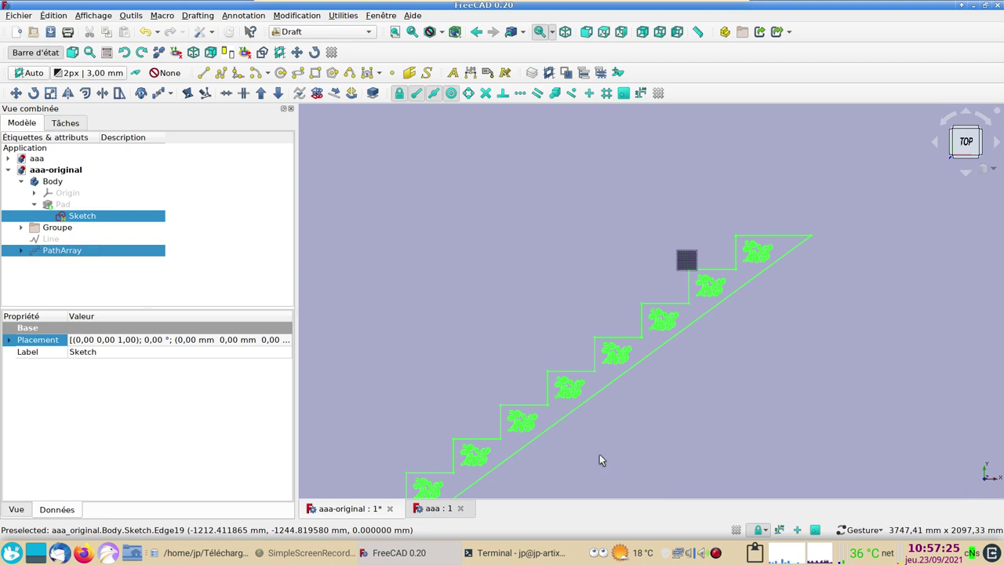
pyautogui.click(379, 298)
pyautogui.click(68, 255)
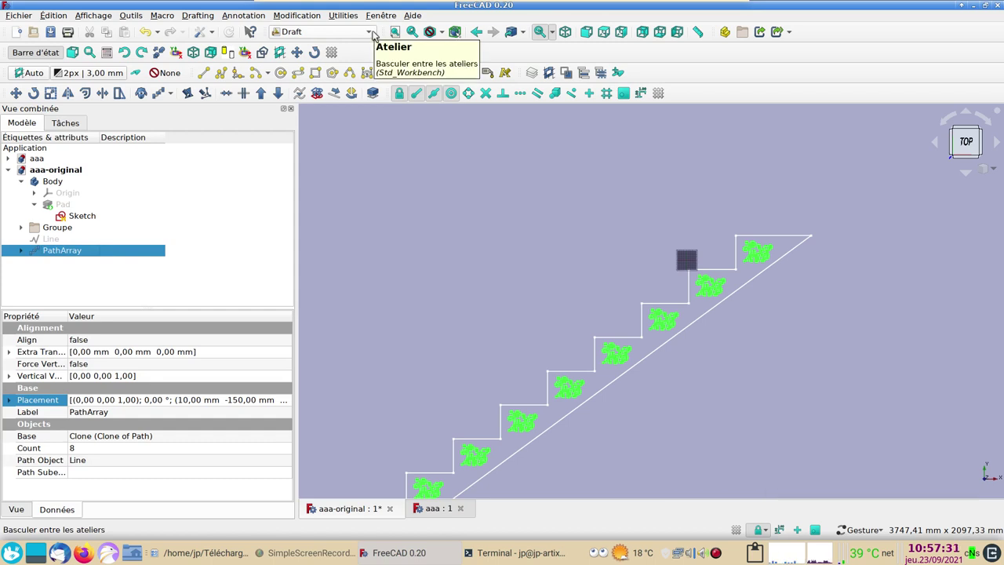
# Switch to the Part workbench and dismiss the Extrude task panel without creating anything.
pyautogui.click(376, 35)
pyautogui.click(357, 42)
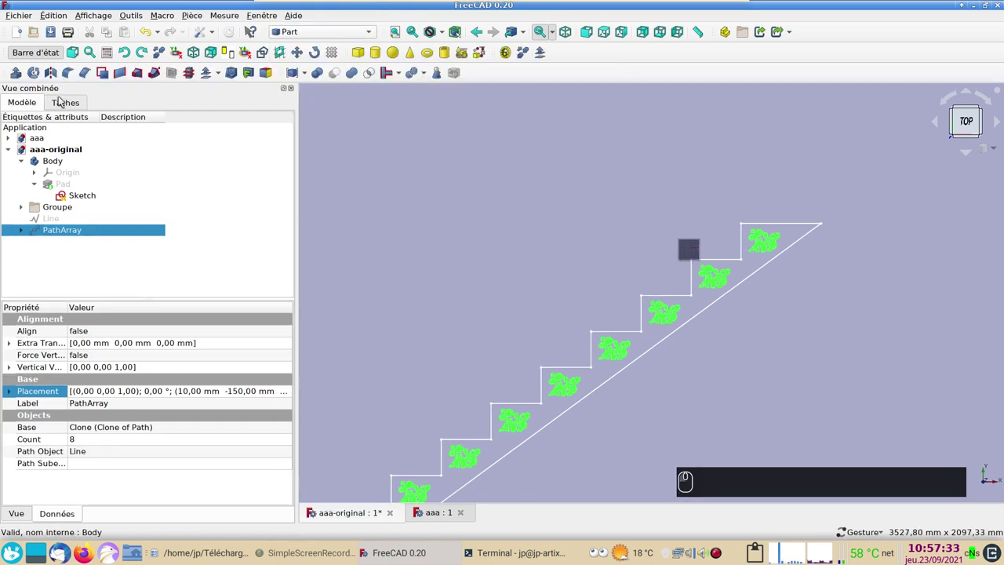
pyautogui.click(26, 78)
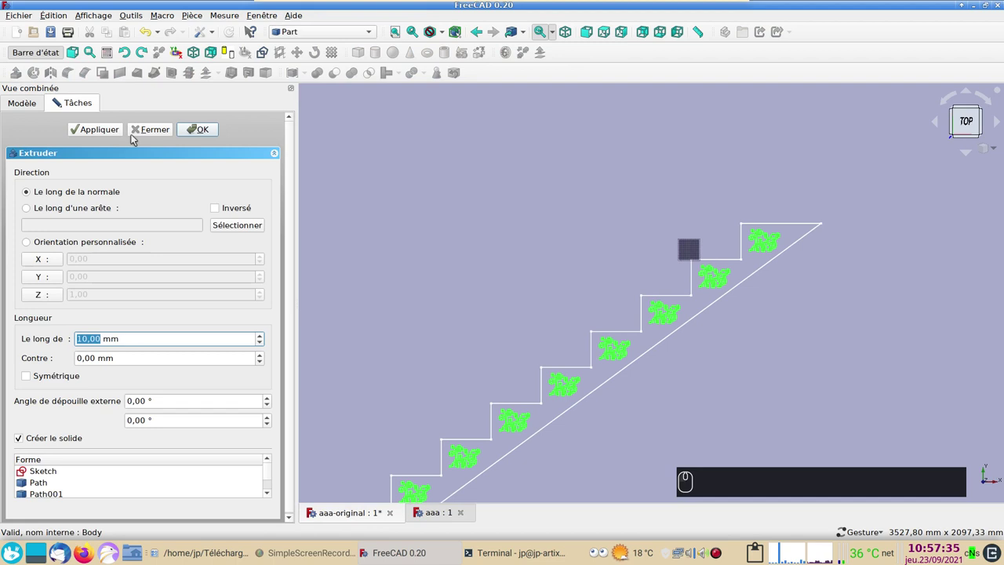
pyautogui.click(151, 130)
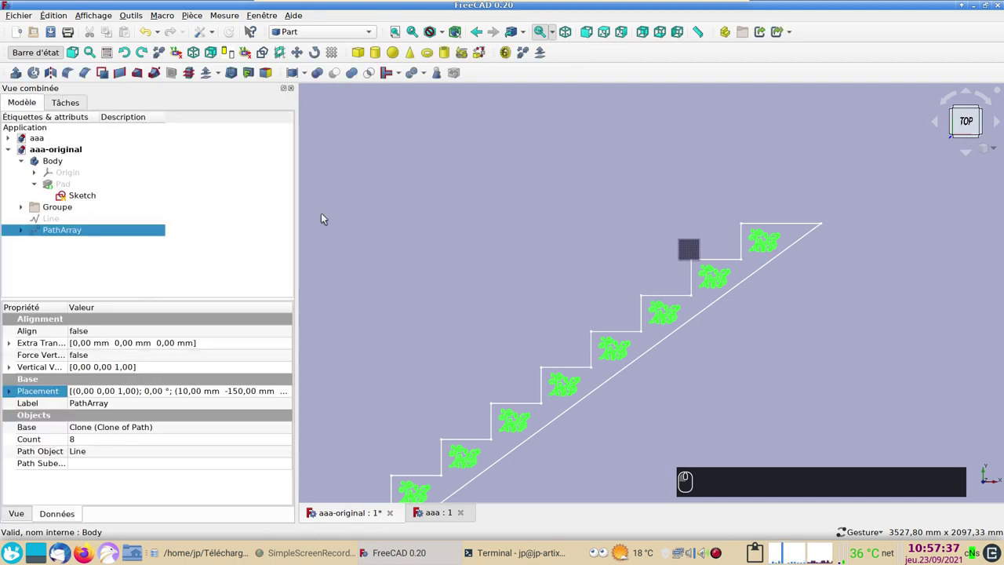
pyautogui.click(443, 241)
pyautogui.rightClick(463, 319)
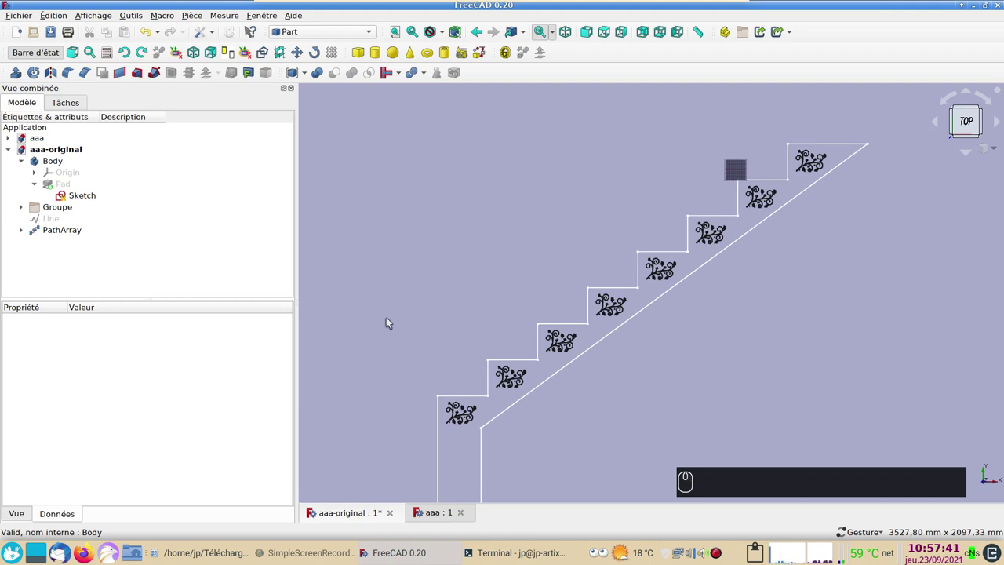
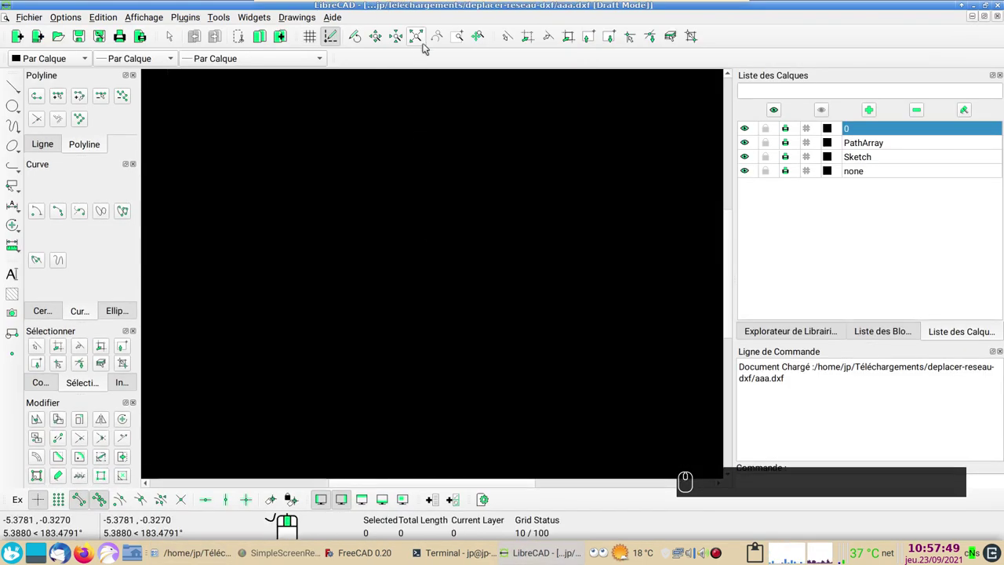
# Fit aaa.dxf in LibreCAD's view, zoom into a motif and select some curves to check them.
pyautogui.click(424, 40)
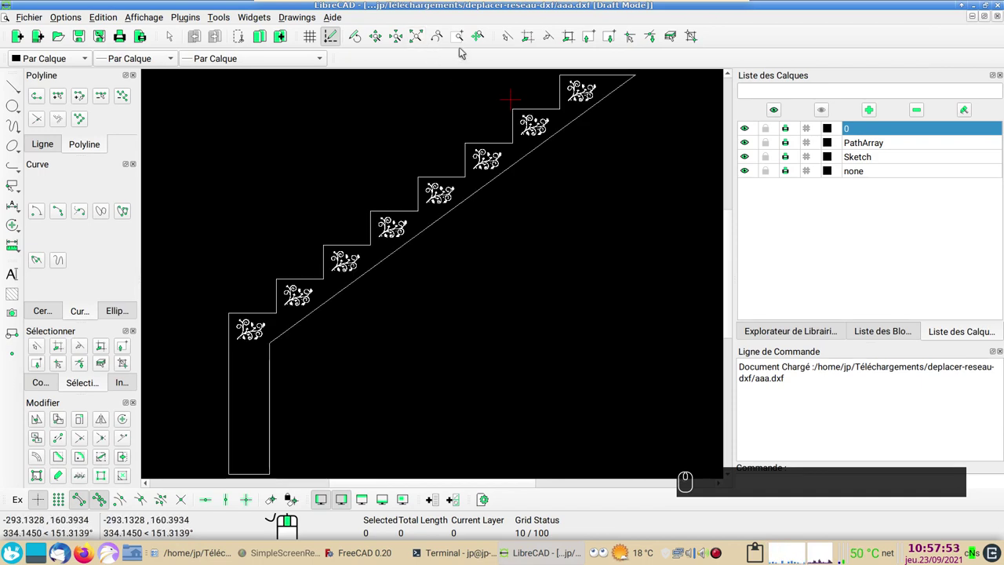
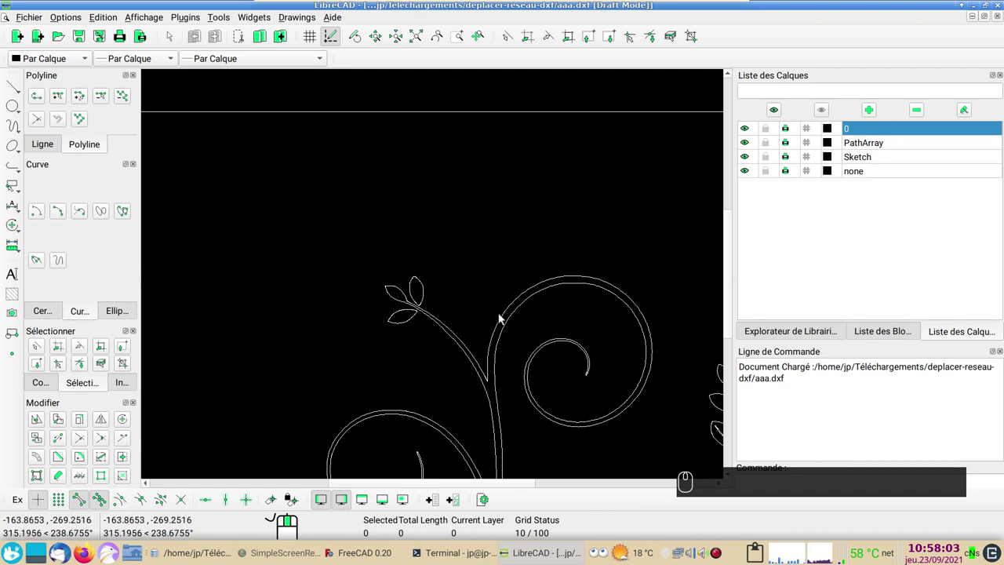
pyautogui.moveTo(505, 317); pyautogui.dragTo(456, 278)
pyautogui.scroll(3)
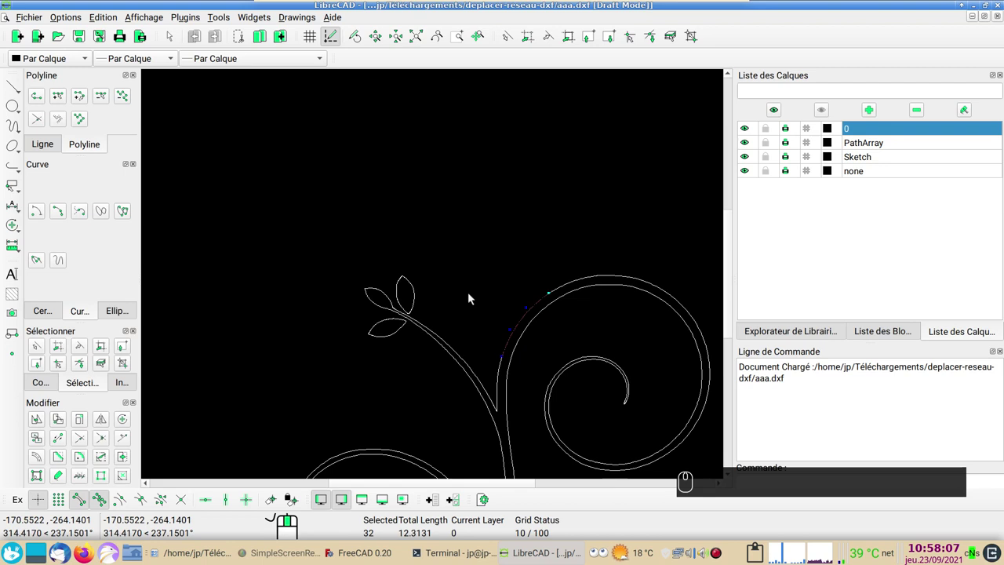
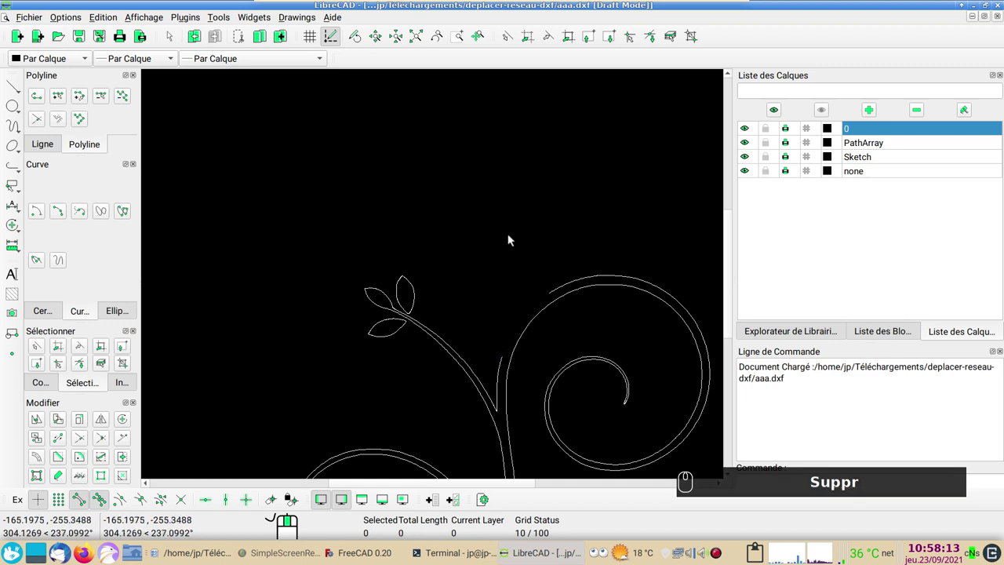
pyautogui.press('ctrl+z')
# Select and delete part of the drawing, undo it, show the whole staircase again and save aaa.dxf.
pyautogui.moveTo(521, 229); pyautogui.dragTo(476, 89)
pyautogui.moveTo(476, 89); pyautogui.dragTo(467, 117)
pyautogui.press('Delete')
pyautogui.press('ctrl+z')
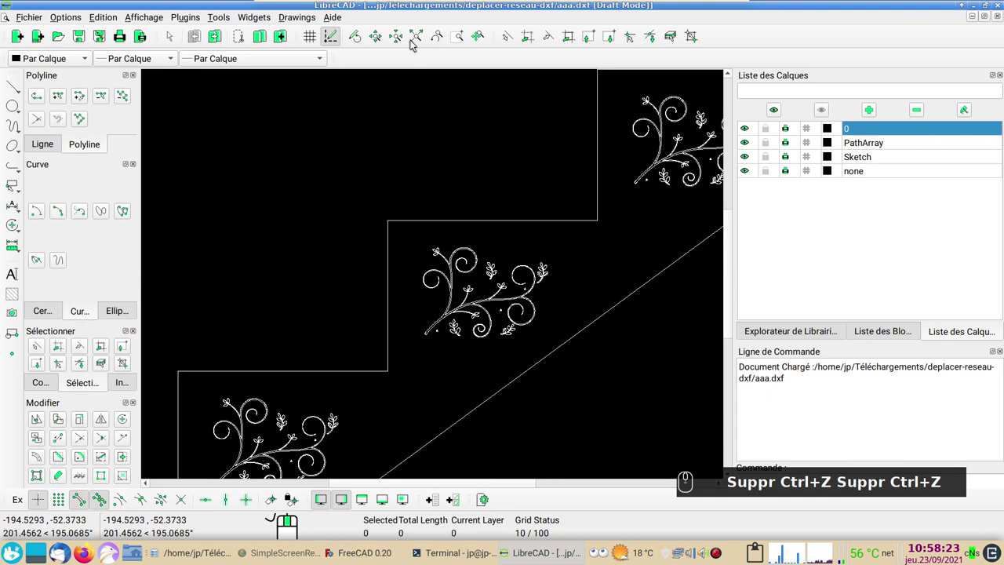
pyautogui.moveTo(414, 34); pyautogui.dragTo(411, 210)
pyautogui.press('ctrl+s')
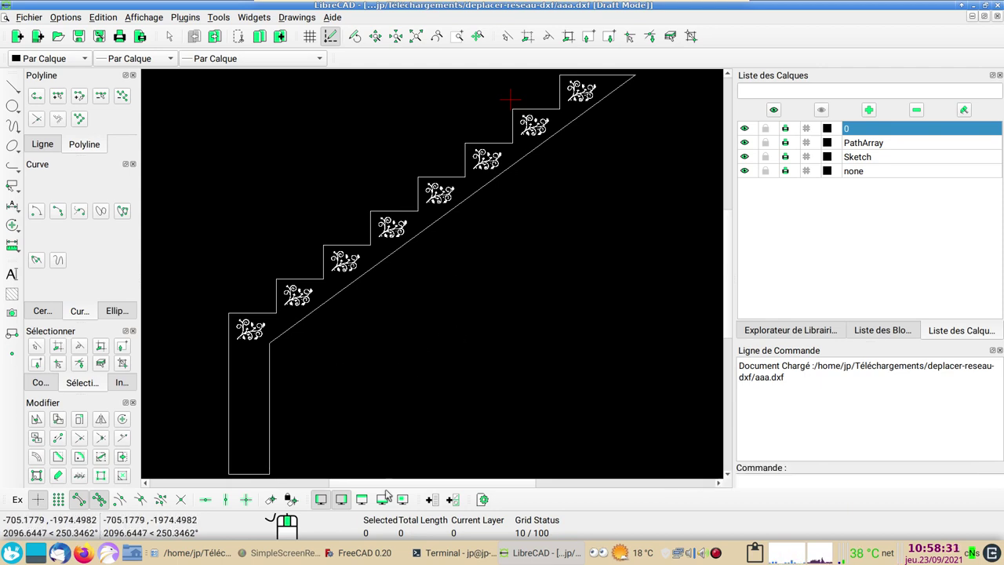
pyautogui.click(382, 554)
# Return to FreeCAD, expand the motif Extrude in the tree and select it together with the staircase Body.
pyautogui.moveTo(391, 553); pyautogui.dragTo(437, 519)
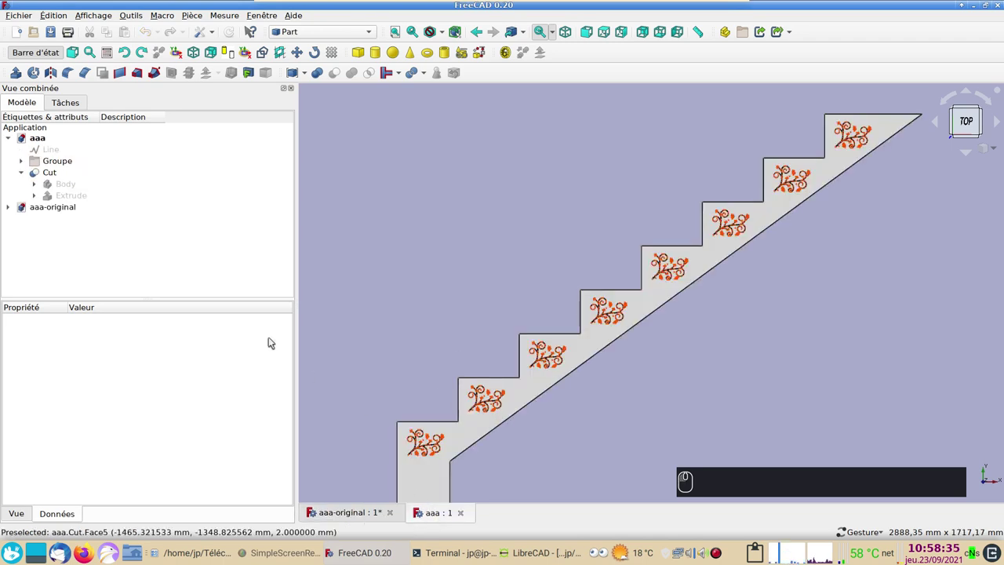
pyautogui.click(83, 196)
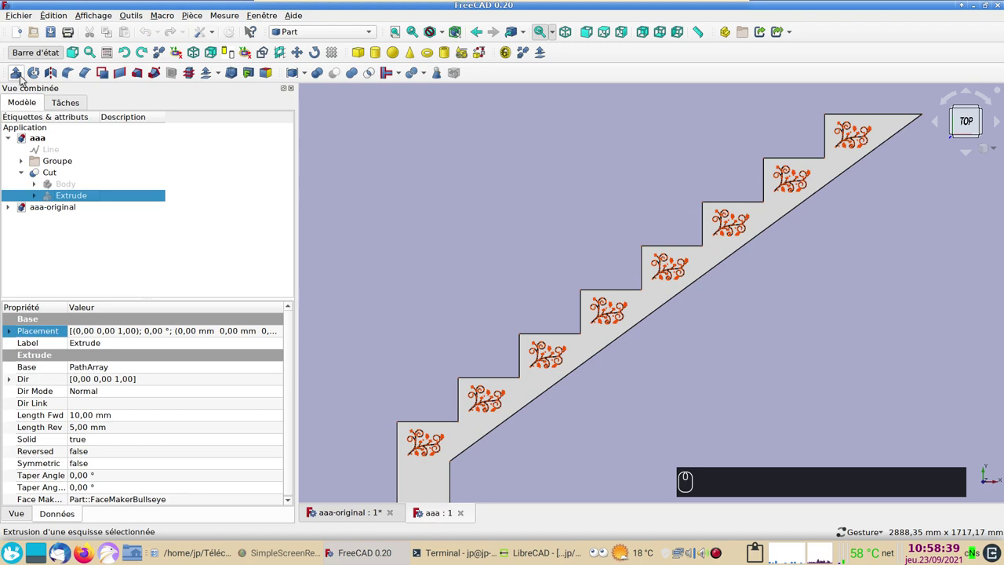
pyautogui.click(34, 196)
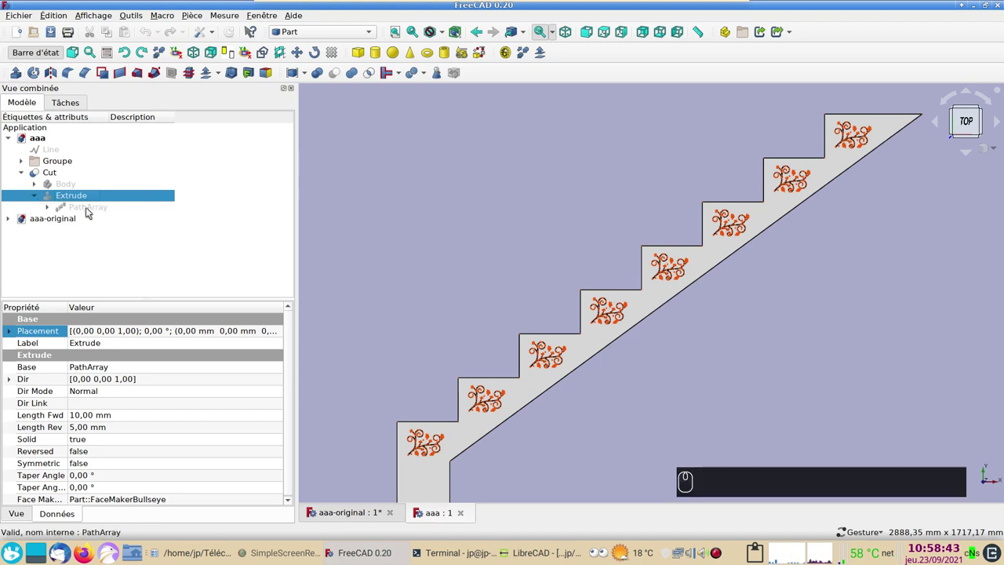
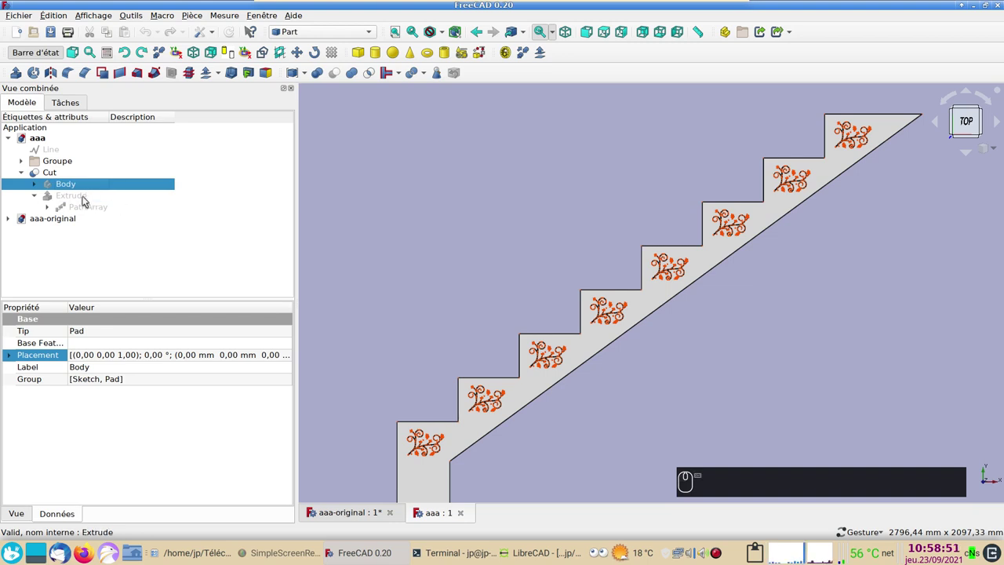
pyautogui.click(84, 197)
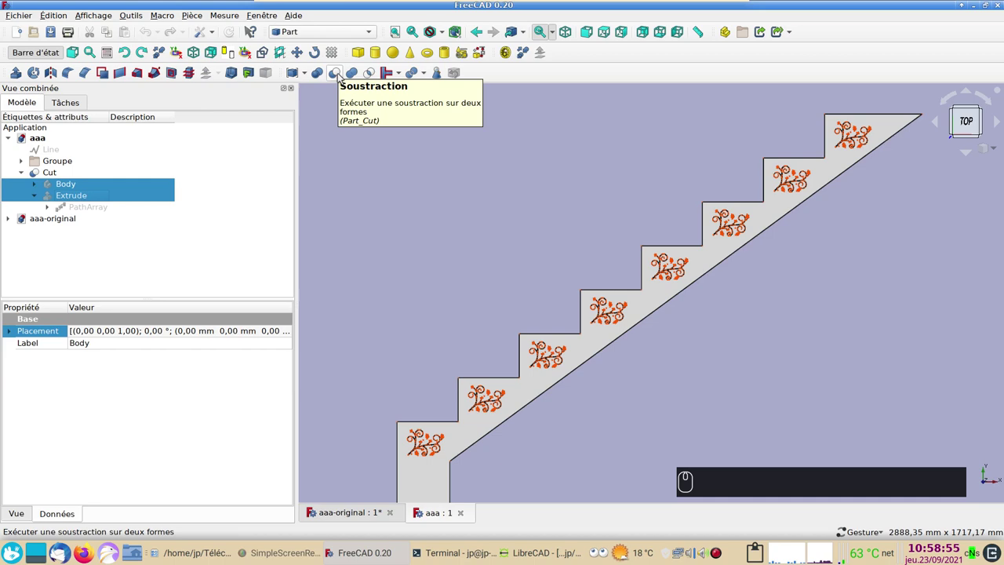
pyautogui.moveTo(413, 200); pyautogui.dragTo(643, 347)
pyautogui.scroll(3)
pyautogui.rightClick(443, 216)
pyautogui.moveTo(622, 195); pyautogui.dragTo(623, 253)
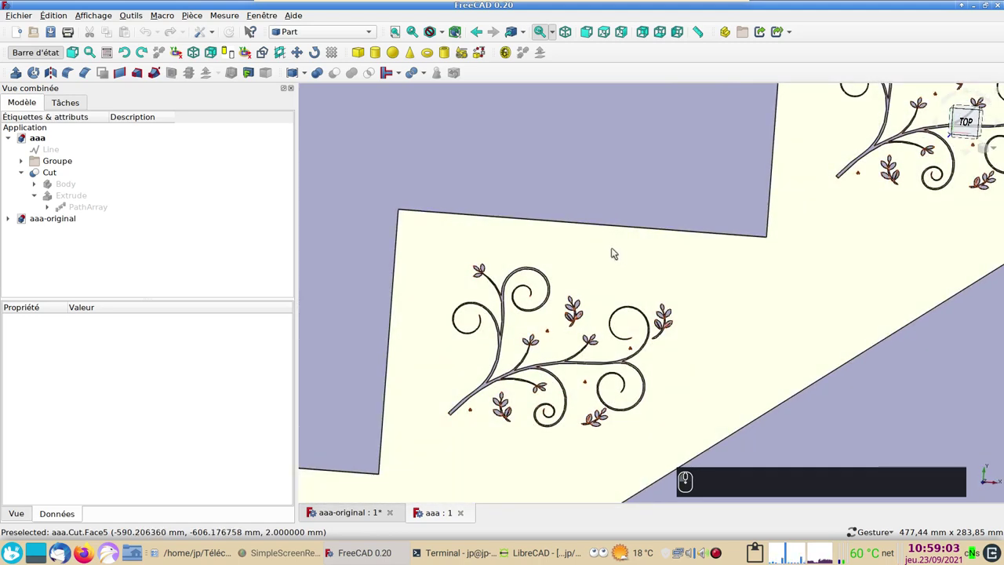
pyautogui.press('2')
pyautogui.scroll(-3)
pyautogui.scroll(-3)
pyautogui.scroll(3)
pyautogui.rightClick(788, 339)
pyautogui.scroll(3)
pyautogui.click(743, 314)
pyautogui.rightClick(756, 333)
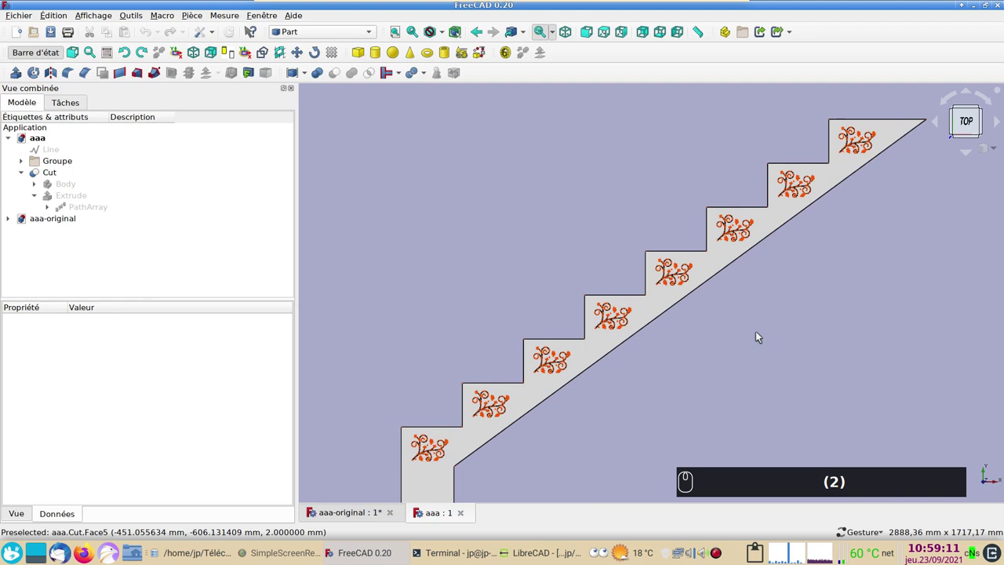